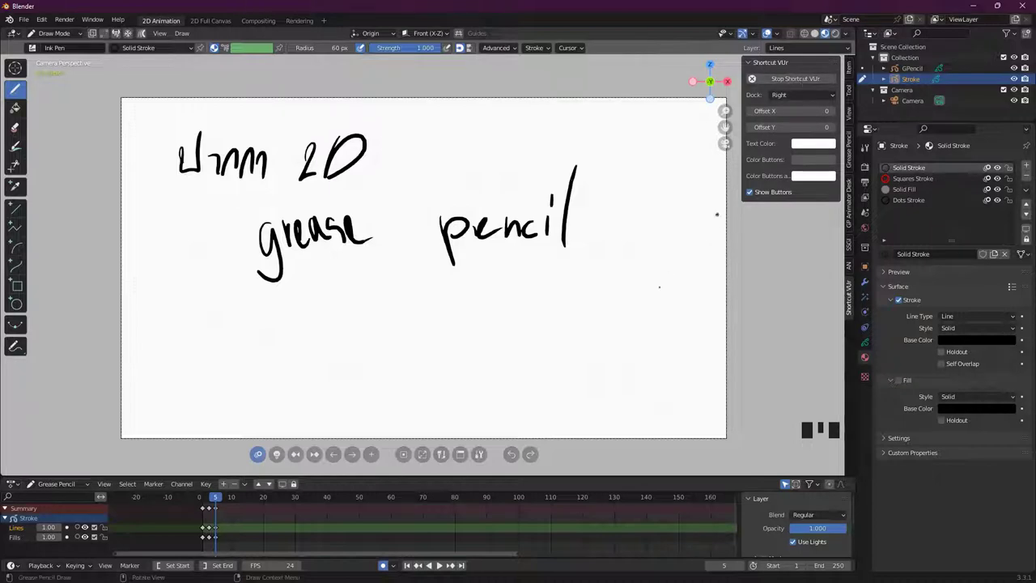
- Toggle between editing modes and tools, ending on the Ink Pen with radius 30 px and its brush settings shown
{"action": "key", "text": "Tab"}
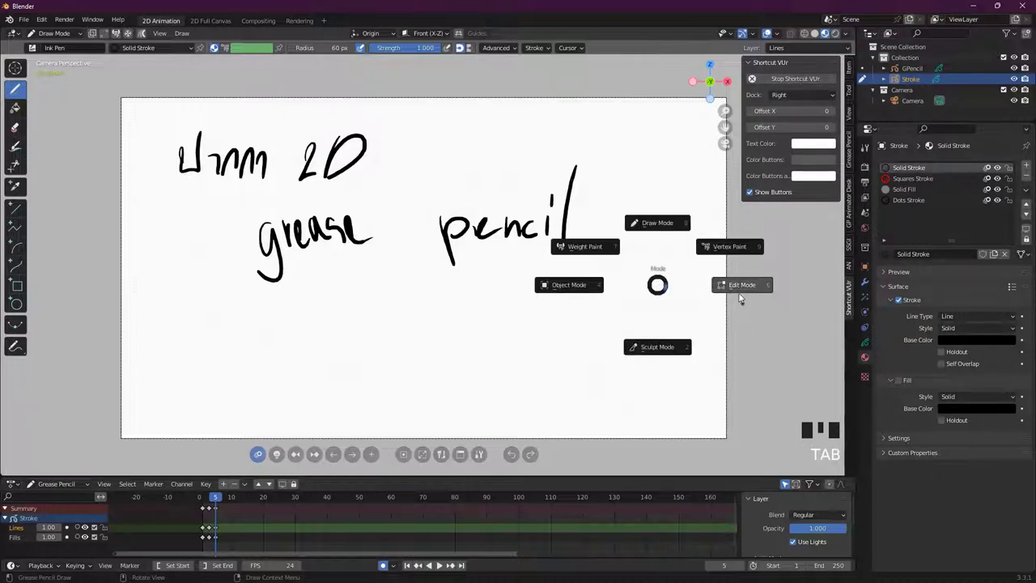
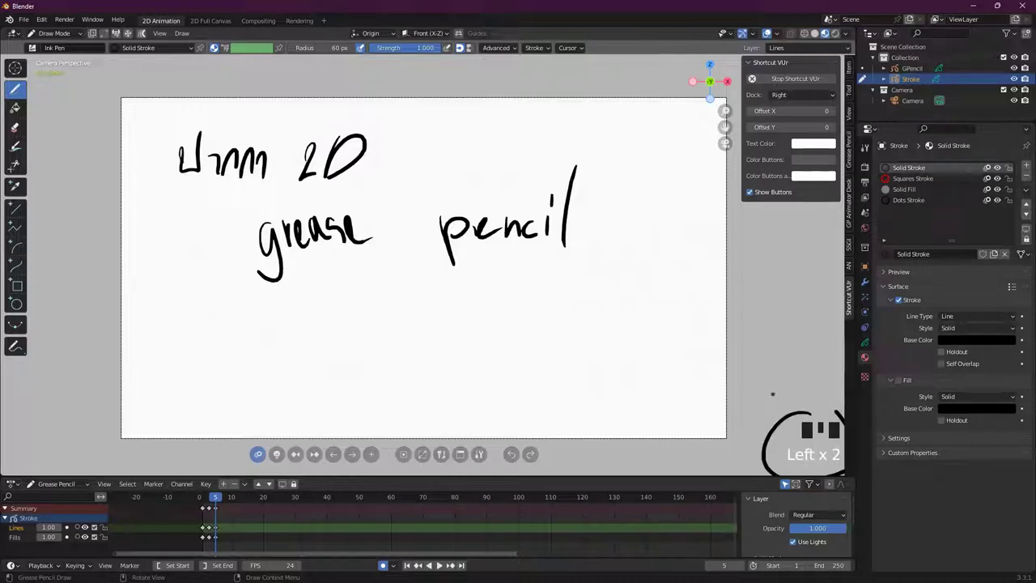
{"action": "key", "text": "Tab"}
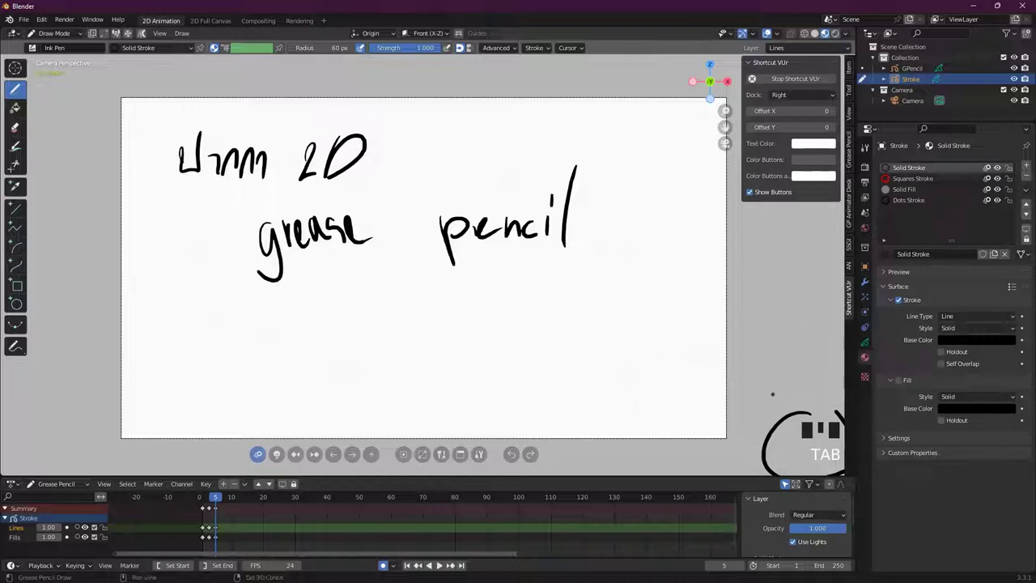
{"action": "key", "text": "space"}
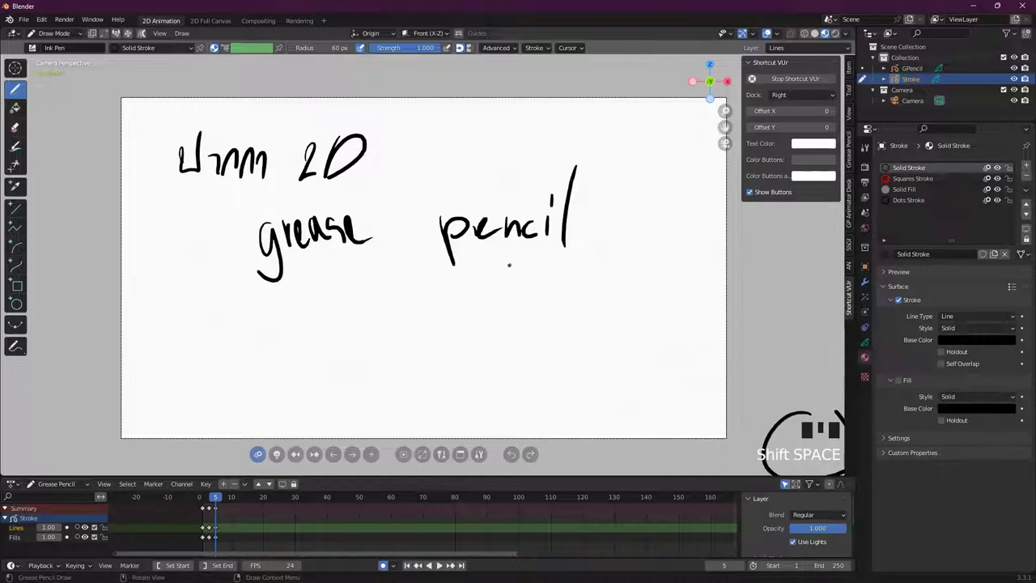
{"action": "key", "text": "shift+space"}
{"action": "key", "text": "Tab"}
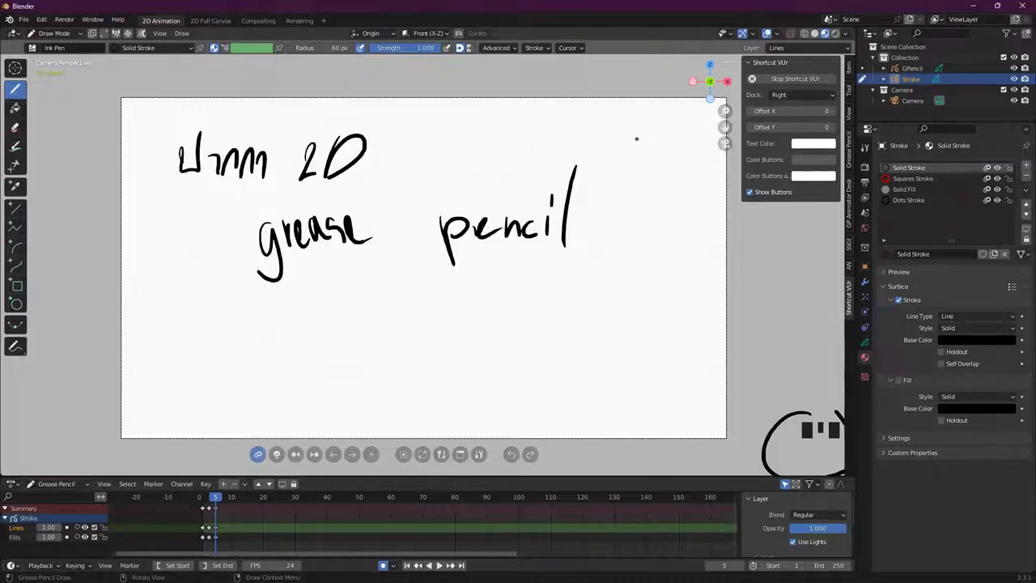
{"action": "key", "text": "a"}
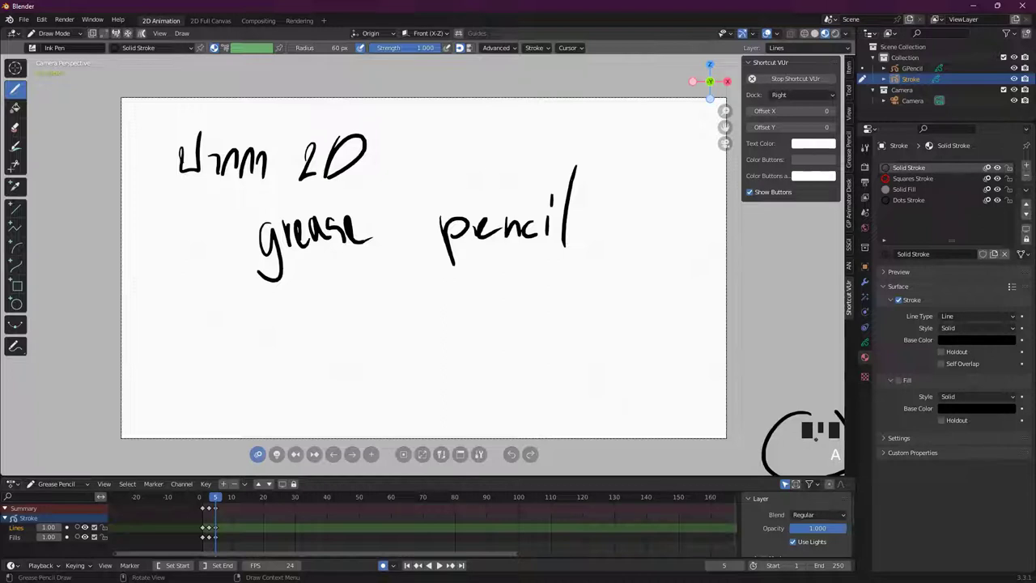
{"action": "key", "text": "z"}
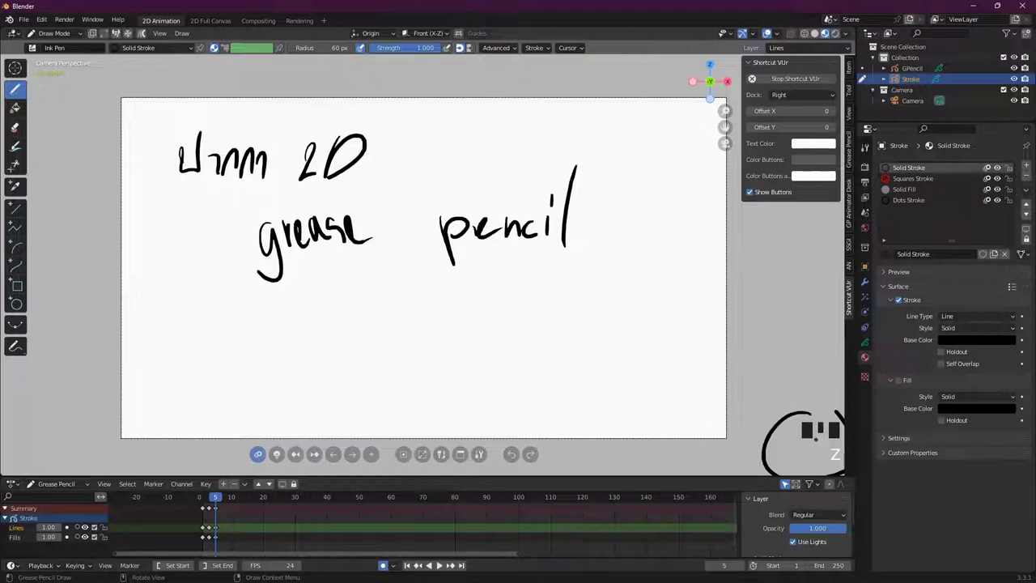
{"action": "key", "text": "q"}
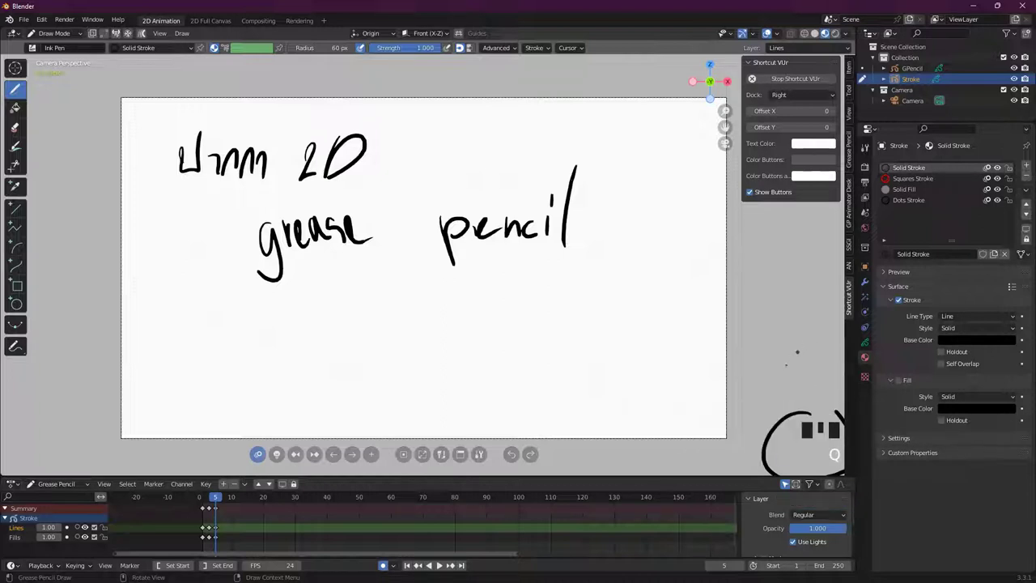
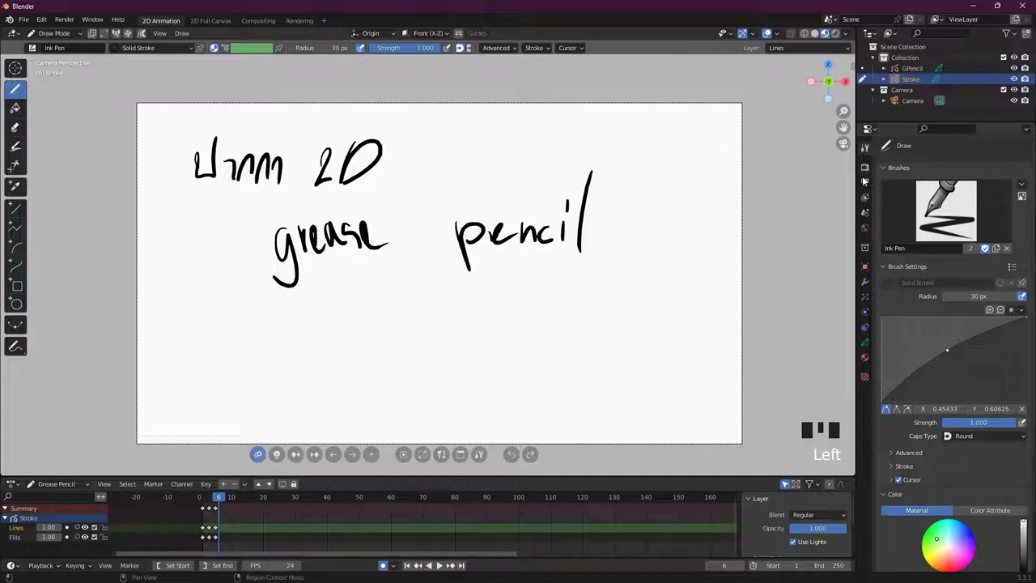
- Browse up and down the Properties tab column to survey the Stroke object's property categories
{"action": "left_click_drag", "start_coordinate": [869, 165], "coordinate": [868, 150]}
{"action": "left_click", "coordinate": [868, 150]}
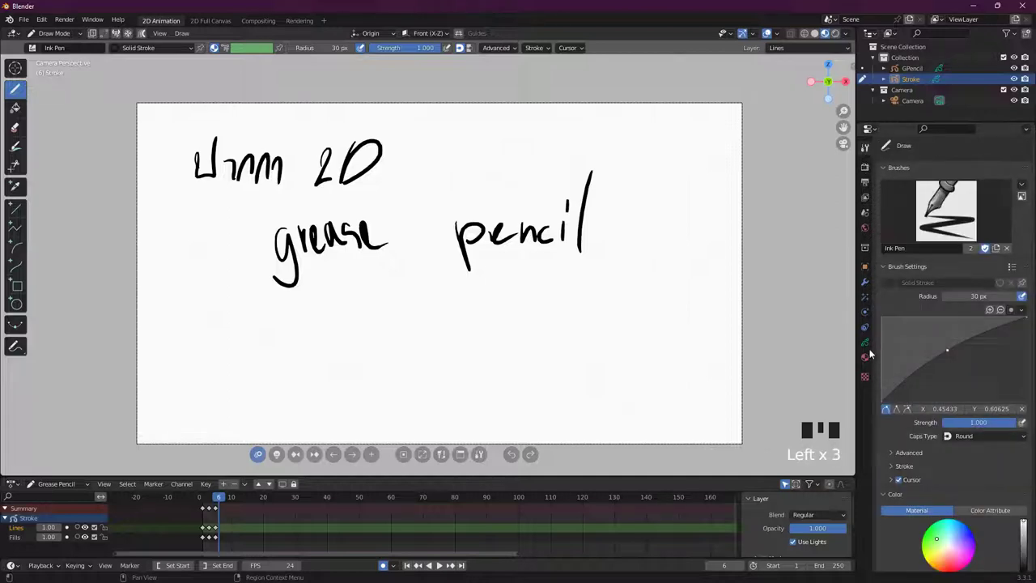
{"action": "left_click", "coordinate": [871, 377]}
{"action": "left_click", "coordinate": [869, 340]}
{"action": "left_click_drag", "start_coordinate": [870, 323], "coordinate": [869, 273]}
{"action": "left_click_drag", "start_coordinate": [868, 263], "coordinate": [865, 227]}
{"action": "left_click", "coordinate": [868, 217]}
{"action": "left_click_drag", "start_coordinate": [867, 196], "coordinate": [866, 178]}
{"action": "left_click", "coordinate": [867, 165]}
{"action": "left_click", "coordinate": [868, 146]}
{"action": "left_click", "coordinate": [871, 169]}
{"action": "left_click", "coordinate": [872, 187]}
{"action": "left_click", "coordinate": [869, 196]}
- Settle on the Modifier tab of the Stroke object, showing its empty modifier list and material slots
{"action": "left_click", "coordinate": [871, 221]}
{"action": "left_click", "coordinate": [868, 238]}
{"action": "left_click", "coordinate": [870, 227]}
{"action": "left_click", "coordinate": [870, 254]}
{"action": "left_click", "coordinate": [870, 275]}
{"action": "left_click_drag", "start_coordinate": [871, 267], "coordinate": [868, 292]}
{"action": "left_click", "coordinate": [871, 315]}
{"action": "left_click", "coordinate": [870, 332]}
{"action": "left_click", "coordinate": [868, 350]}
{"action": "left_click", "coordinate": [867, 347]}
{"action": "left_click", "coordinate": [869, 153]}
{"action": "left_click", "coordinate": [871, 358]}
{"action": "scroll", "scroll_direction": "down", "scroll_amount": 3}
{"action": "scroll", "scroll_direction": "up", "scroll_amount": 3}
{"action": "scroll", "scroll_direction": "down", "scroll_amount": 3}
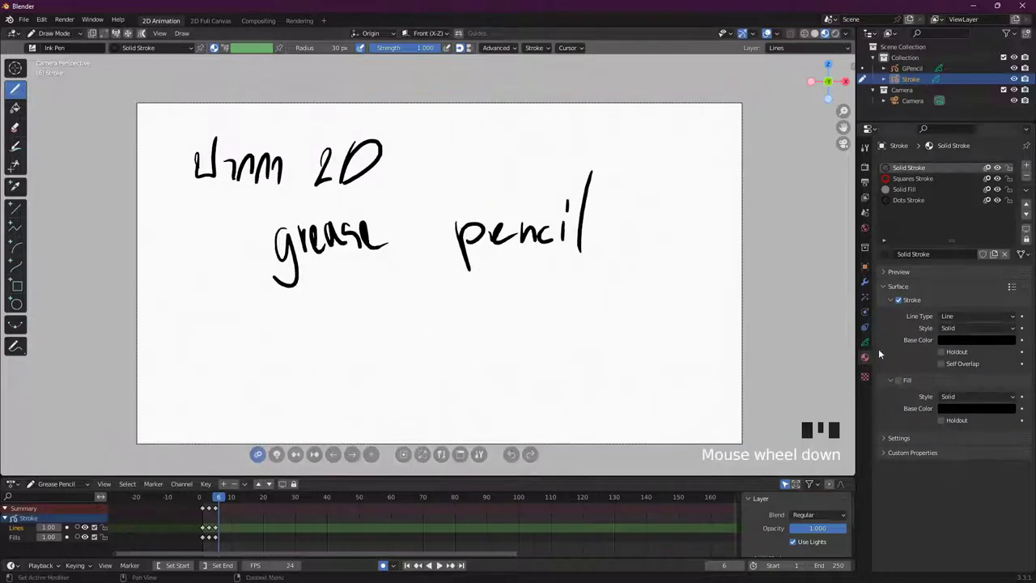
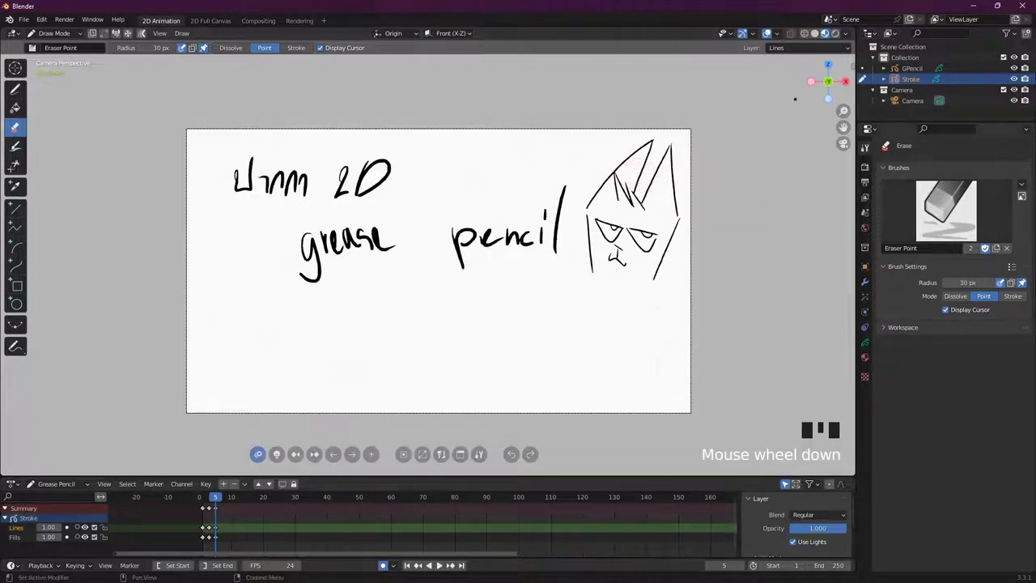
- Switch back to drawing with the Ink Pen after erasing part of the cat's left ear
{"action": "key", "text": "shift+space"}
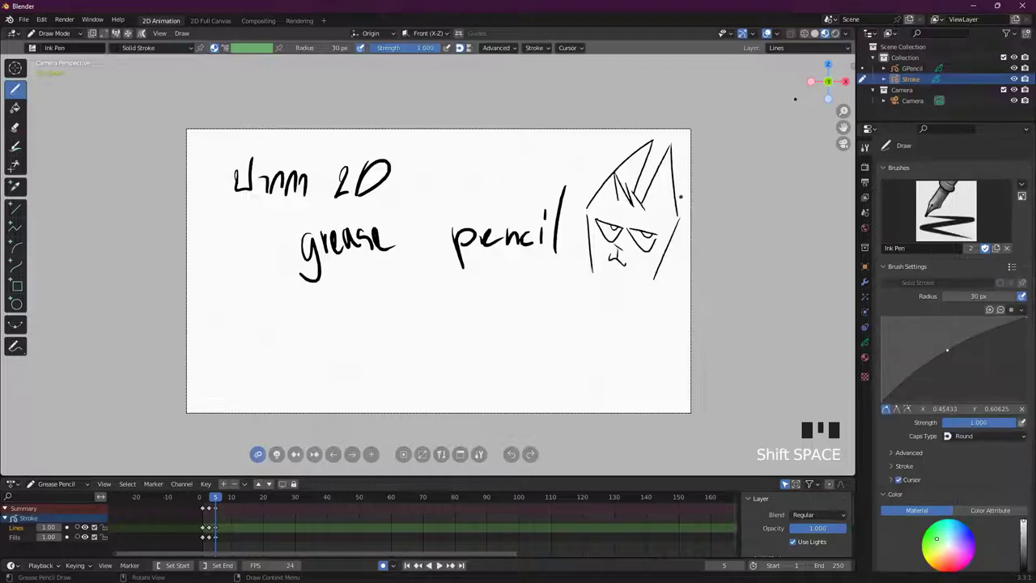
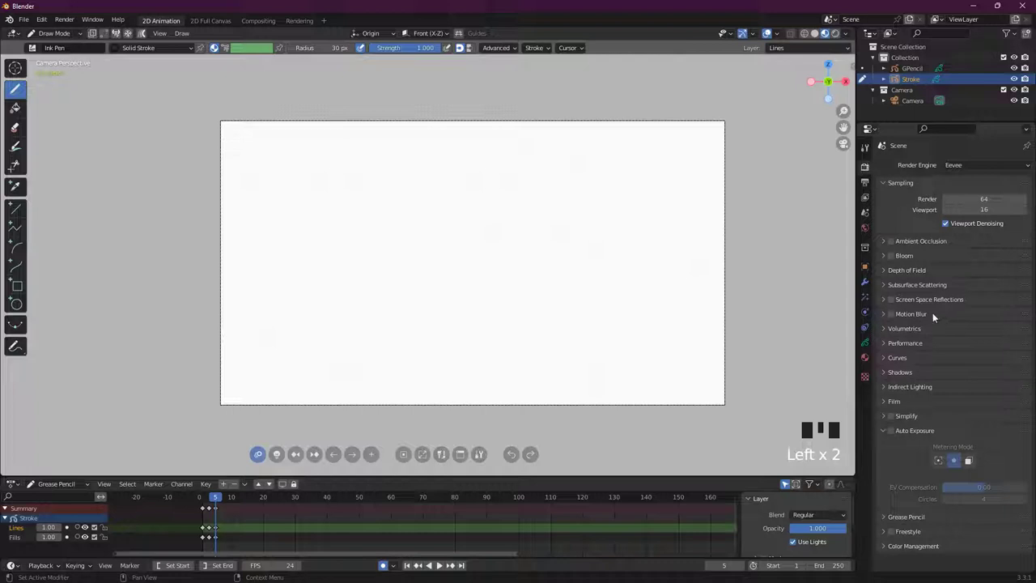
- Show the World properties with the white background colour at strength 1.0
{"action": "left_click_drag", "start_coordinate": [972, 165], "coordinate": [968, 154]}
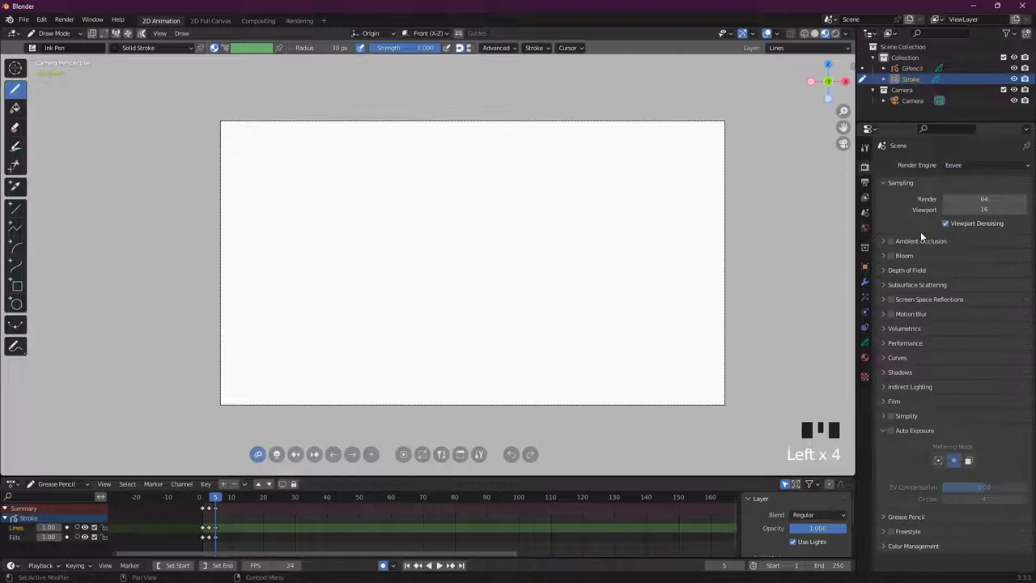
{"action": "left_click", "coordinate": [869, 185]}
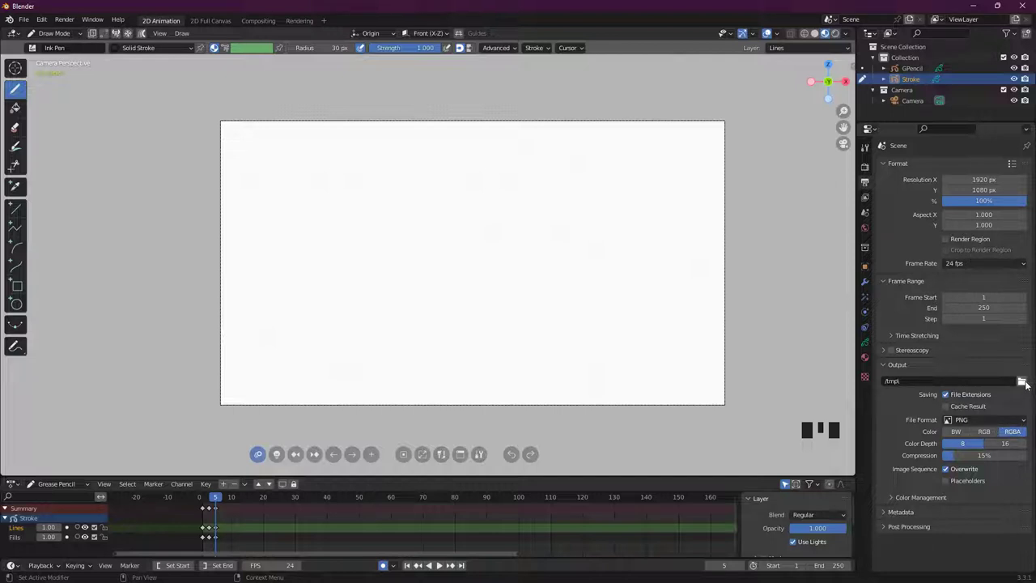
{"action": "left_click", "coordinate": [868, 199]}
{"action": "scroll", "scroll_direction": "down", "scroll_amount": 3}
{"action": "scroll", "scroll_direction": "up", "scroll_amount": 3}
- Adjust the Surface Color swatch in the HSV picker toward a pale warm cream
{"action": "left_click_drag", "start_coordinate": [867, 212], "coordinate": [932, 319]}
{"action": "scroll", "scroll_direction": "down", "scroll_amount": 3}
{"action": "scroll", "scroll_direction": "up", "scroll_amount": 3}
{"action": "left_click_drag", "start_coordinate": [897, 163], "coordinate": [867, 225]}
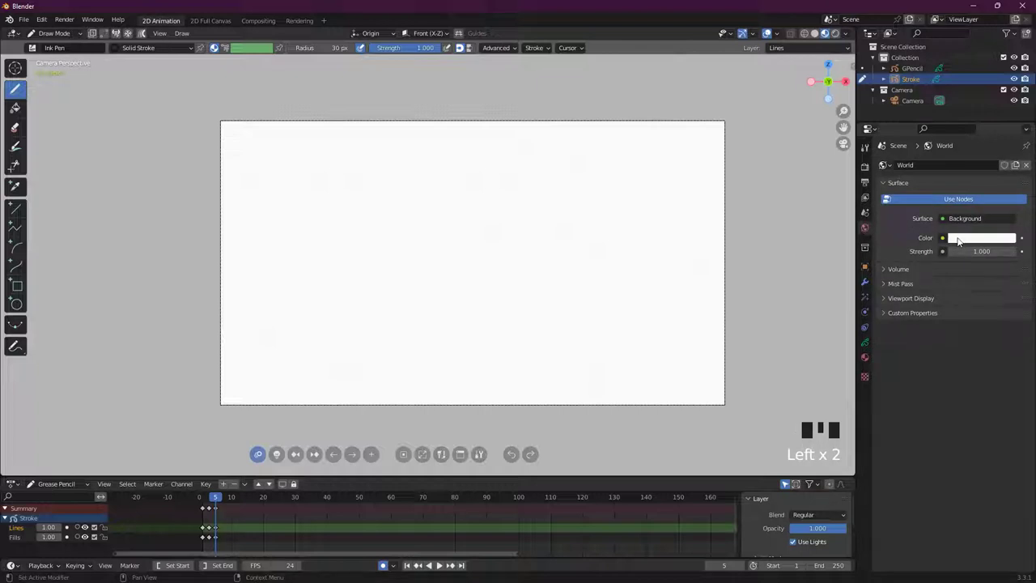
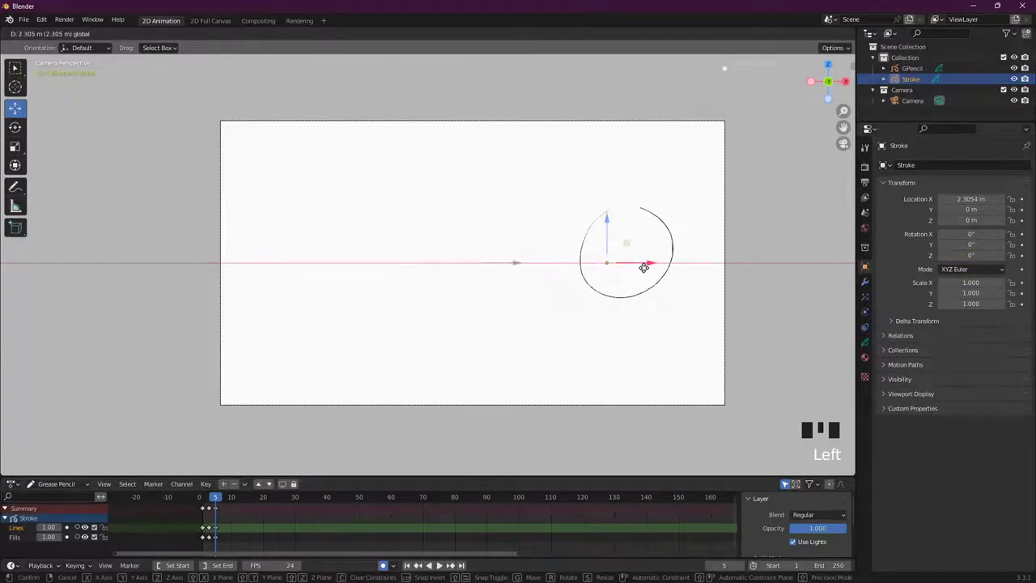
- Undo the circle move, delete all strokes for a blank white canvas, and return to Draw Mode with the Modifier tab shown
{"action": "key", "text": "ctrl+z"}
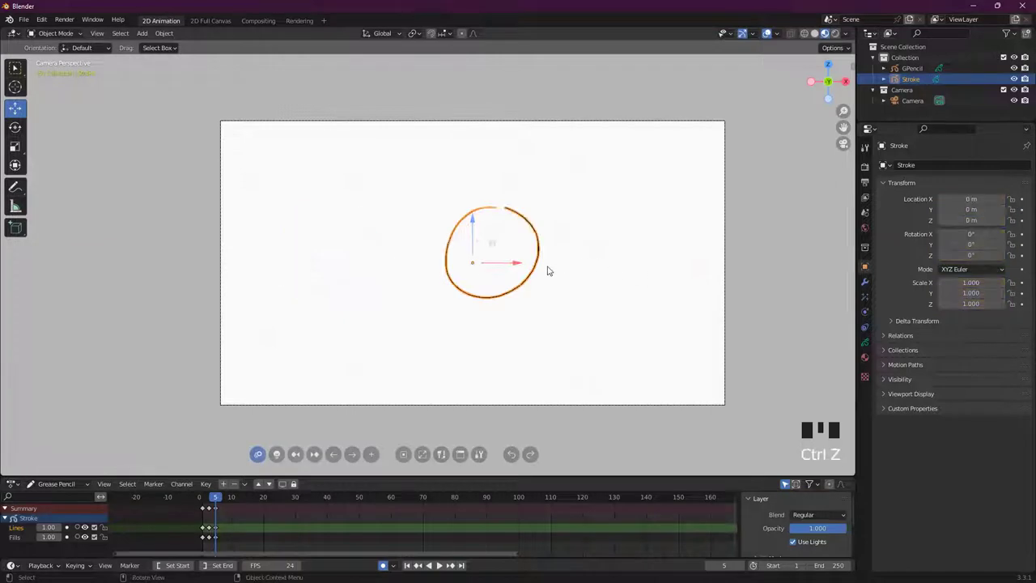
{"action": "key", "text": "g"}
{"action": "key", "text": "ctrl+z"}
{"action": "key", "text": "Tab"}
{"action": "key", "text": "Tab"}
{"action": "key", "text": "a"}
{"action": "key", "text": "Delete"}
{"action": "key", "text": "Tab"}
{"action": "left_click", "coordinate": [873, 282]}
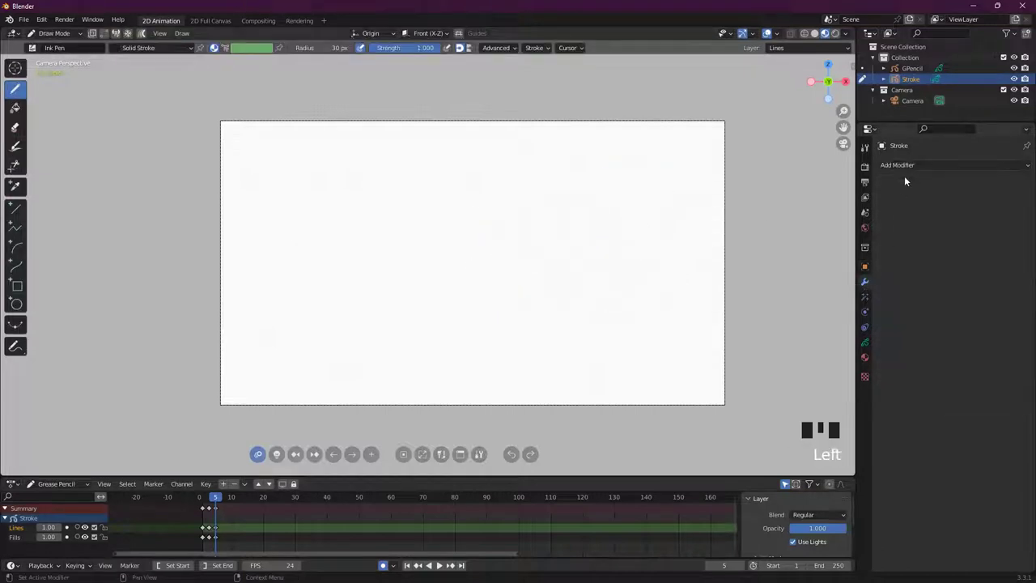
- Bring up the Add Modifier menu for the Stroke object beside the stick figure
{"action": "left_click", "coordinate": [910, 161]}
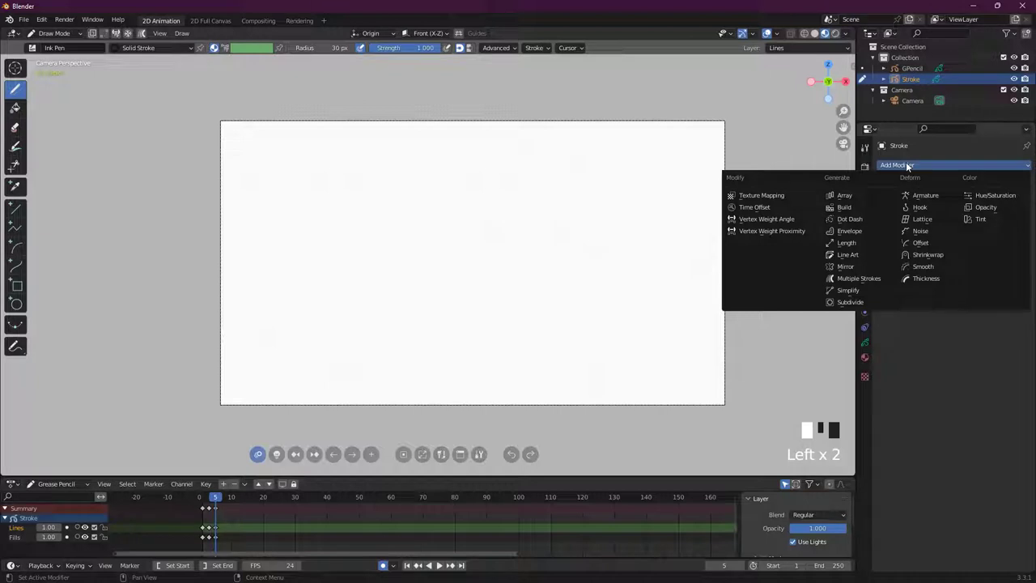
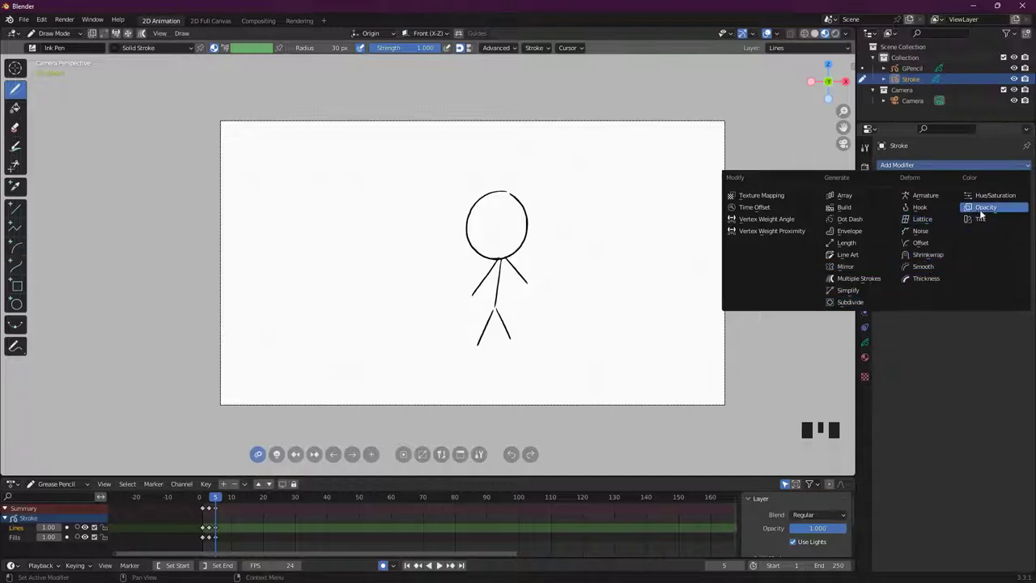
- Switch mode with the Noise modifier at position 0.50 and zero strength on the Stroke object
{"action": "key", "text": "Tab"}
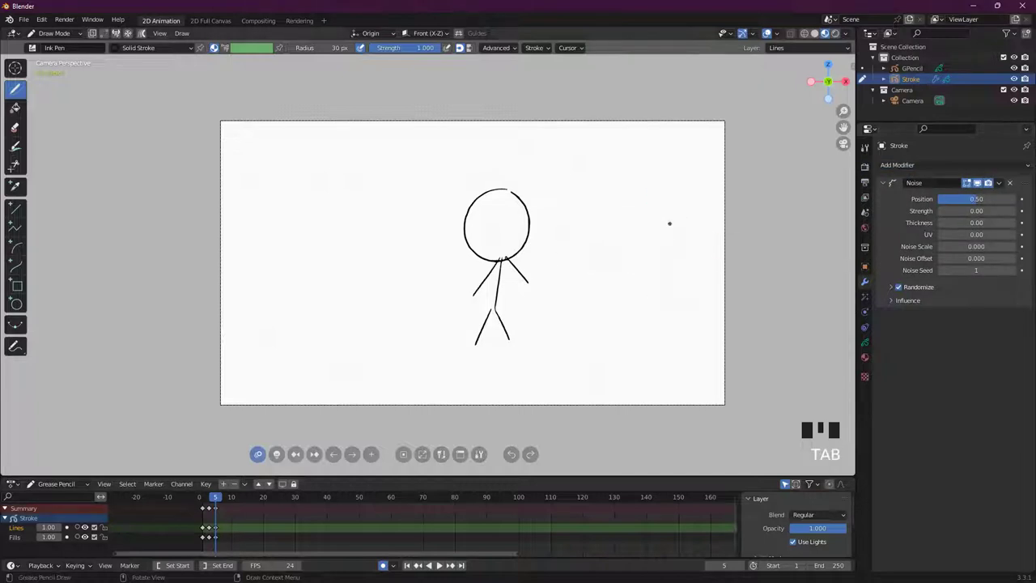
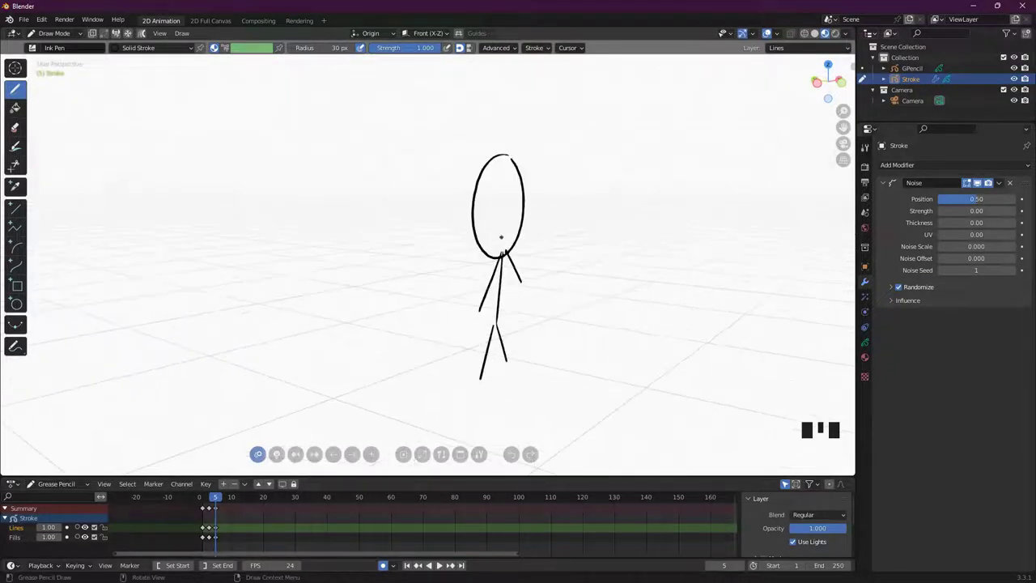
- Return to camera view of the stick figure in Draw Mode and play back the animation
{"action": "left_click_drag", "start_coordinate": [468, 219], "coordinate": [523, 196]}
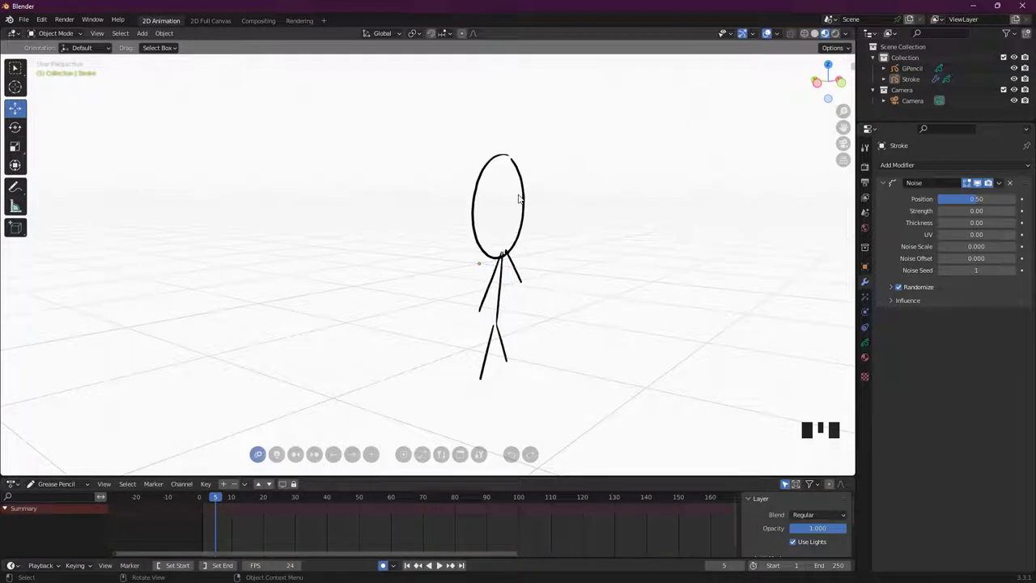
{"action": "key", "text": "KP_0"}
{"action": "key", "text": "Tab"}
{"action": "key", "text": "space"}
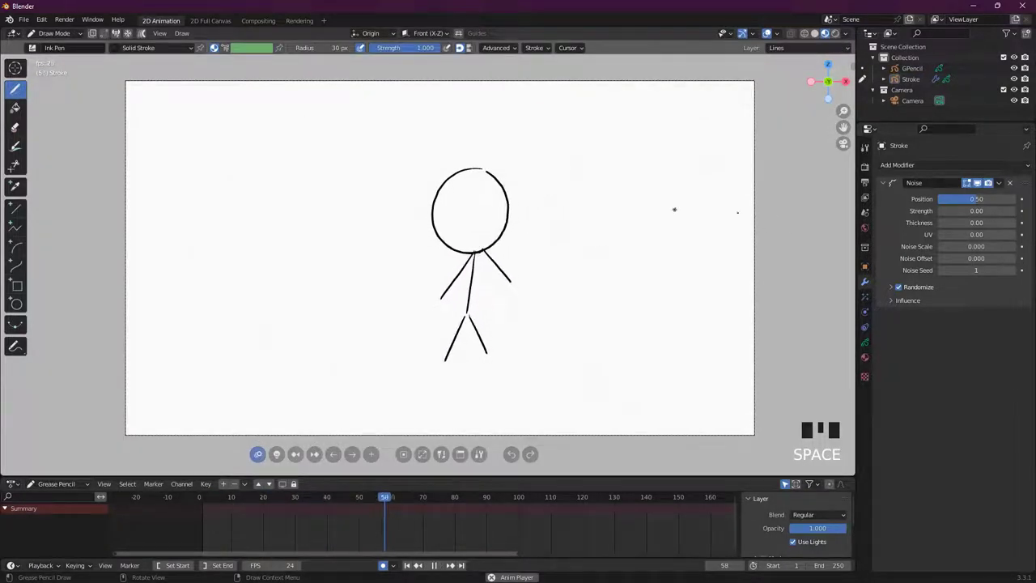
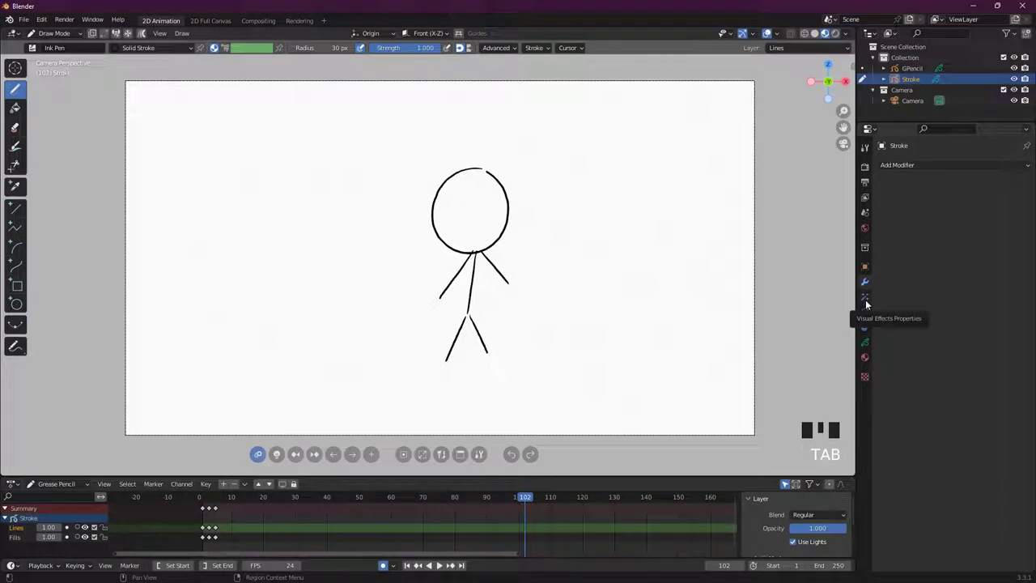
- Show the Visual Effects settings and the Add Effect menu listing Blur, Glow, Rim and others
{"action": "left_click", "coordinate": [870, 299]}
{"action": "left_click", "coordinate": [896, 168]}
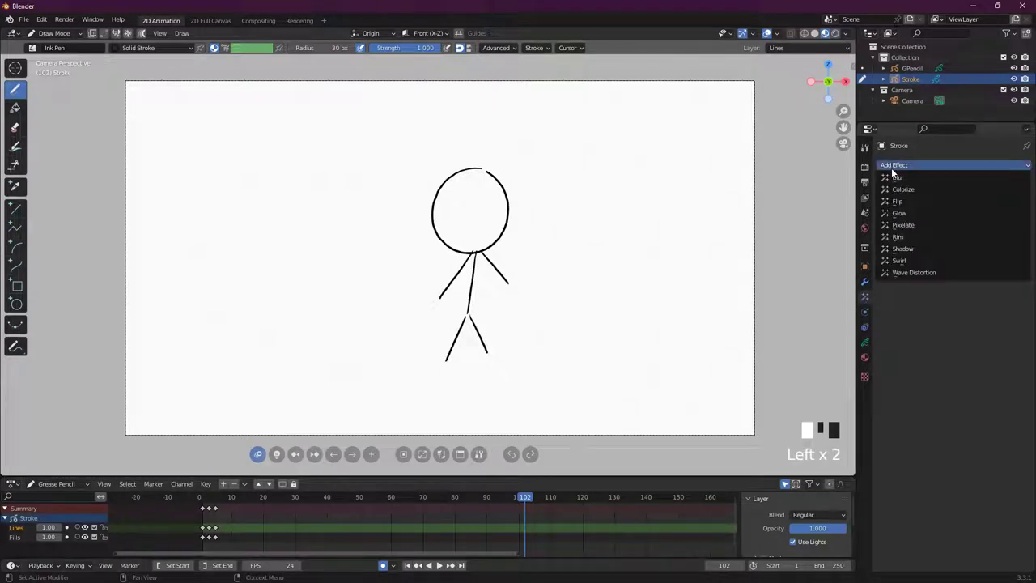
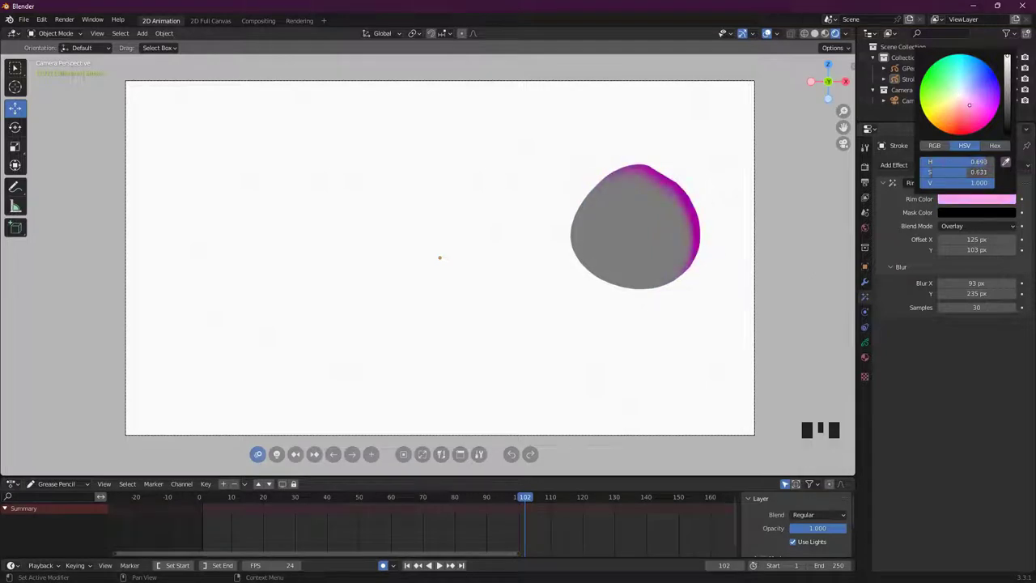
- Return to Draw Mode and view the Physics and Constraints properties before browsing toward Object Data
{"action": "key", "text": "Tab"}
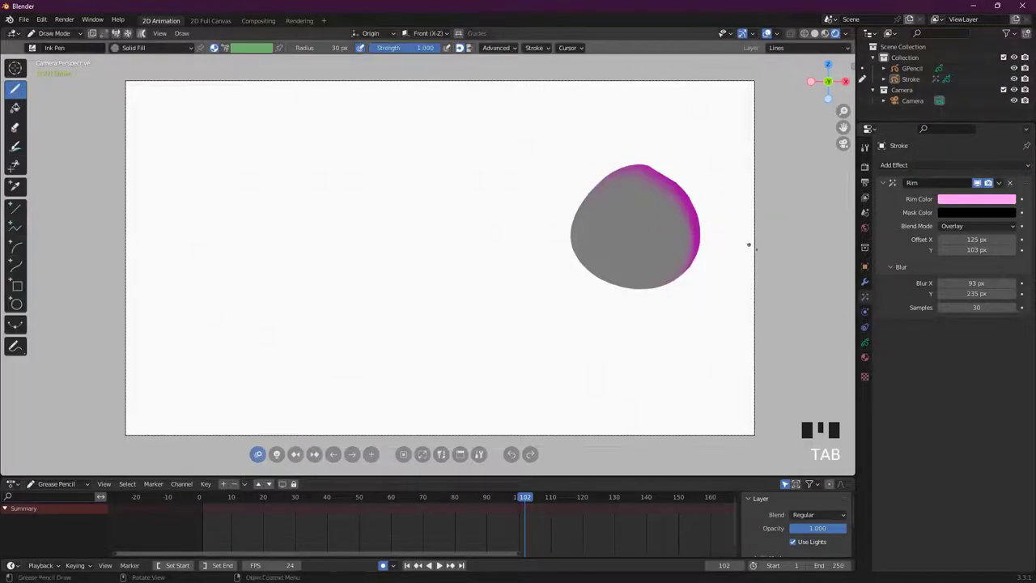
{"action": "left_click", "coordinate": [870, 316]}
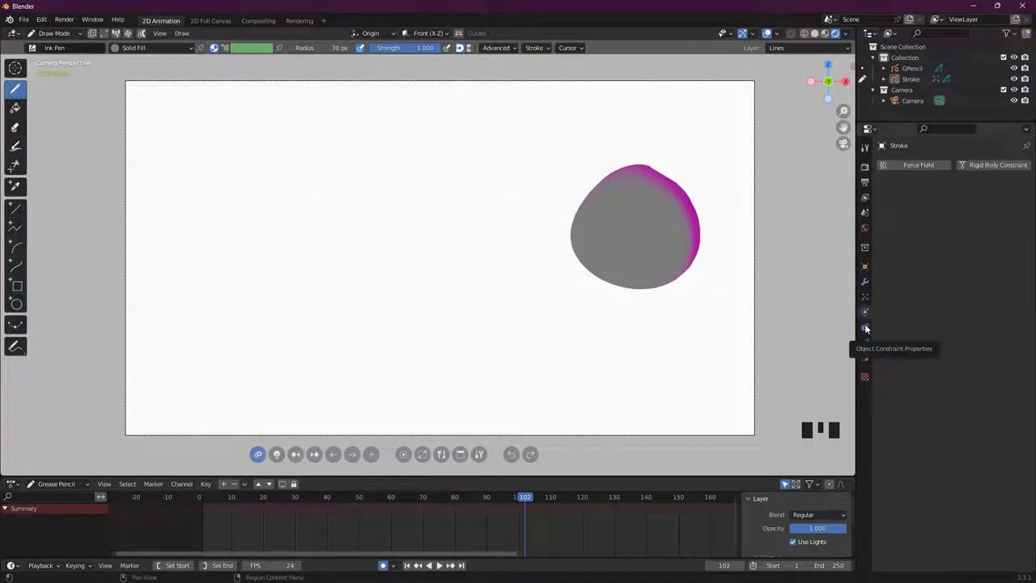
{"action": "left_click", "coordinate": [872, 325]}
{"action": "left_click", "coordinate": [933, 168]}
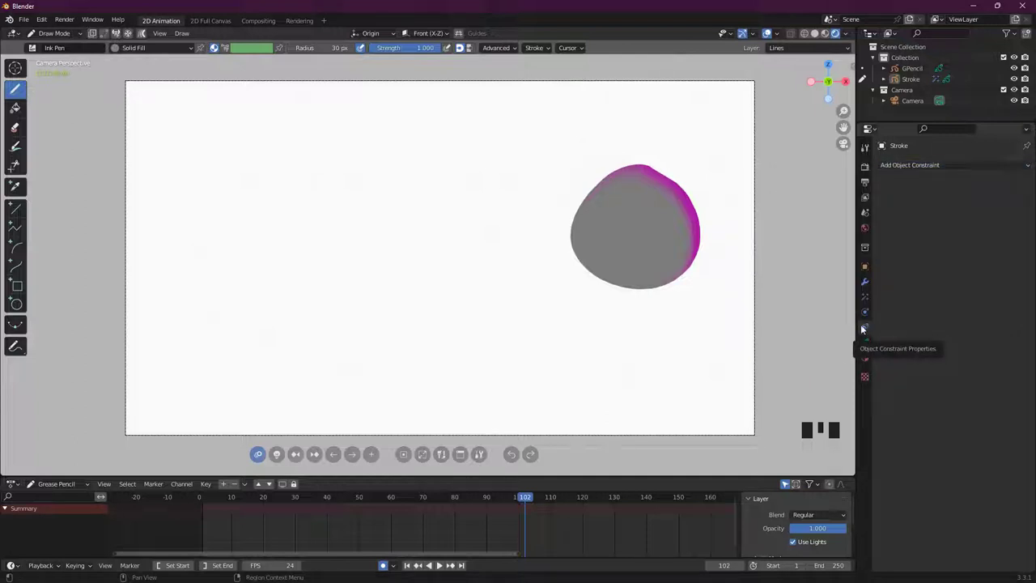
- Show the Stroke object's data properties listing the Lines and Fills layers
{"action": "left_click", "coordinate": [870, 341]}
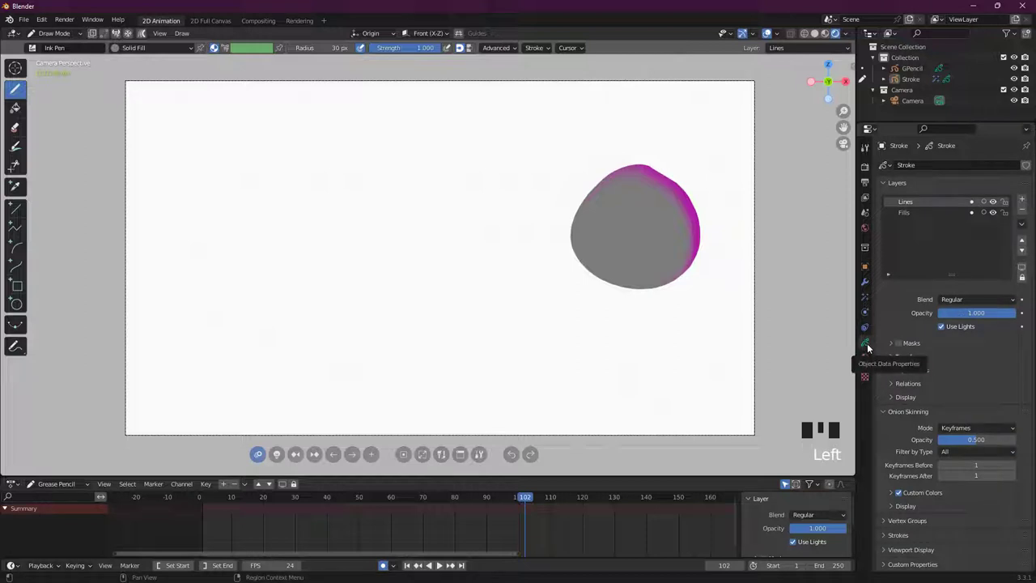
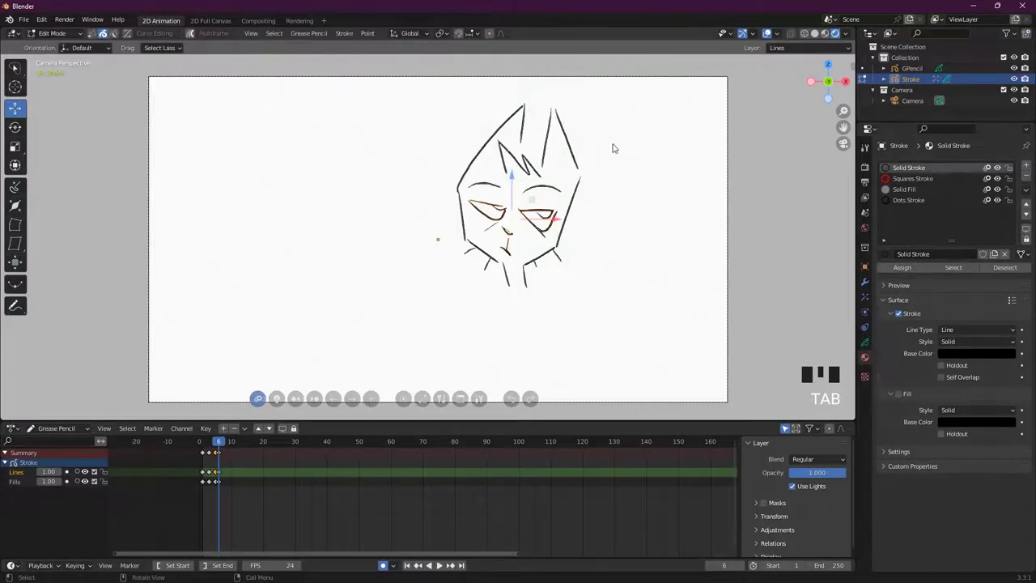
- In Edit Mode, select the right-ear strokes one by one after clearing the selection
{"action": "left_click_drag", "start_coordinate": [541, 94], "coordinate": [534, 139]}
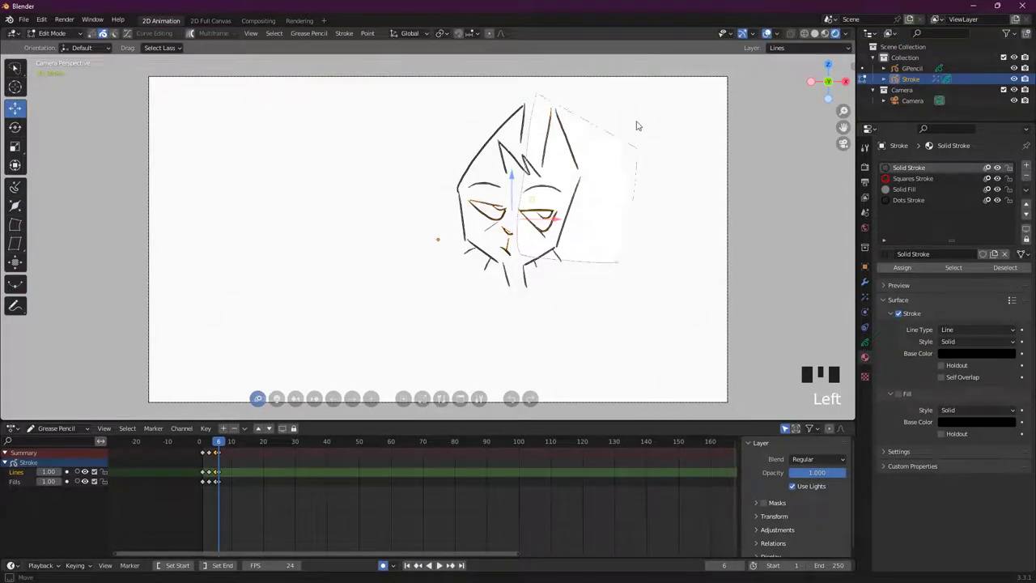
{"action": "left_click", "coordinate": [645, 155]}
{"action": "left_click_drag", "start_coordinate": [24, 70], "coordinate": [106, 143]}
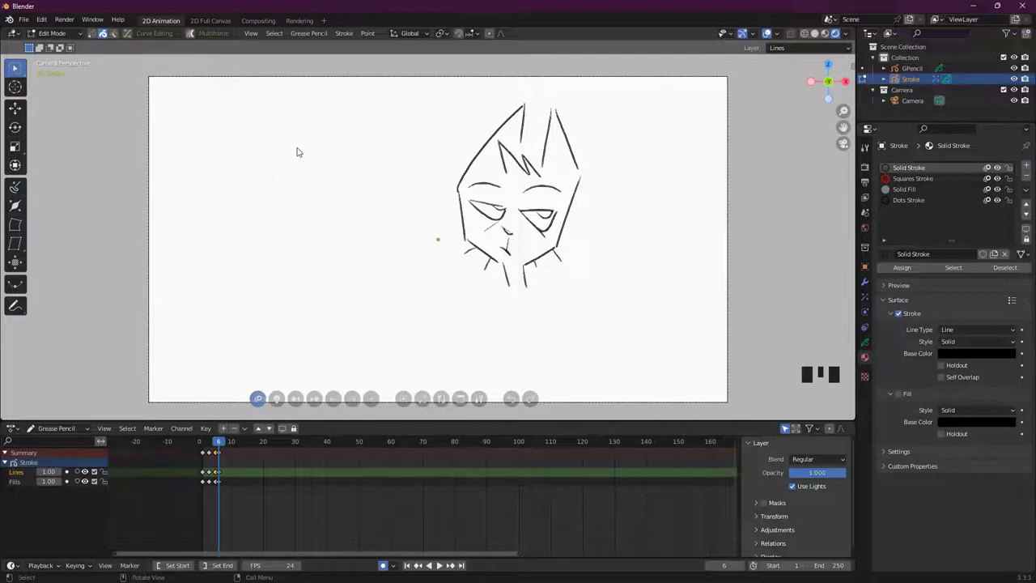
{"action": "left_click_drag", "start_coordinate": [545, 174], "coordinate": [553, 166]}
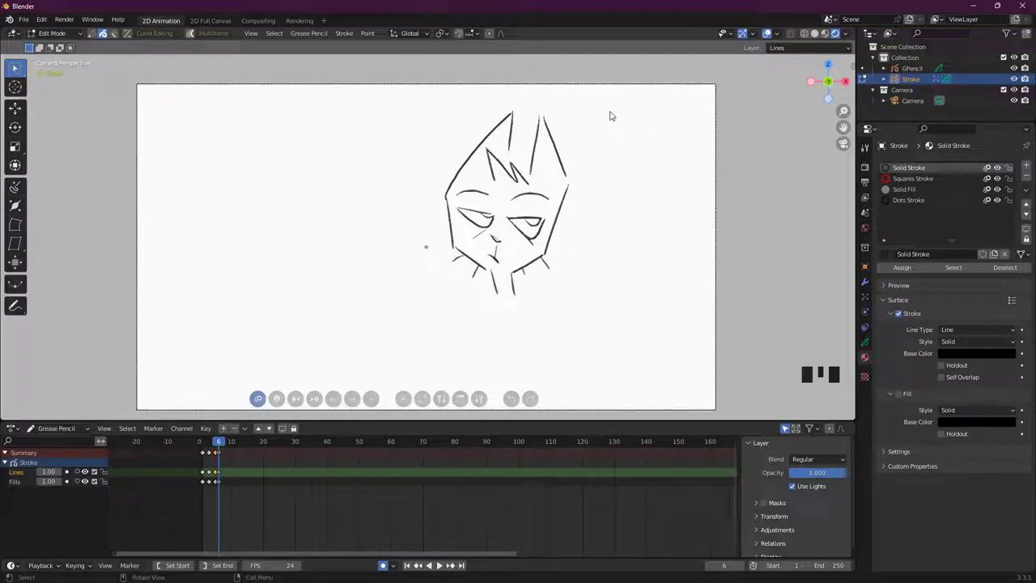
{"action": "left_click", "coordinate": [584, 107]}
{"action": "left_click", "coordinate": [593, 135]}
{"action": "left_click", "coordinate": [569, 128]}
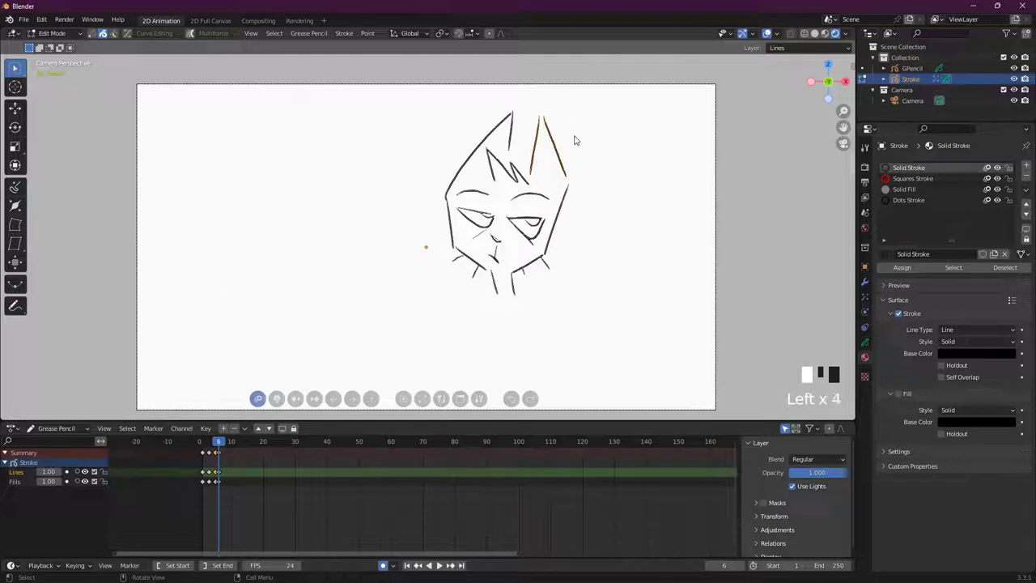
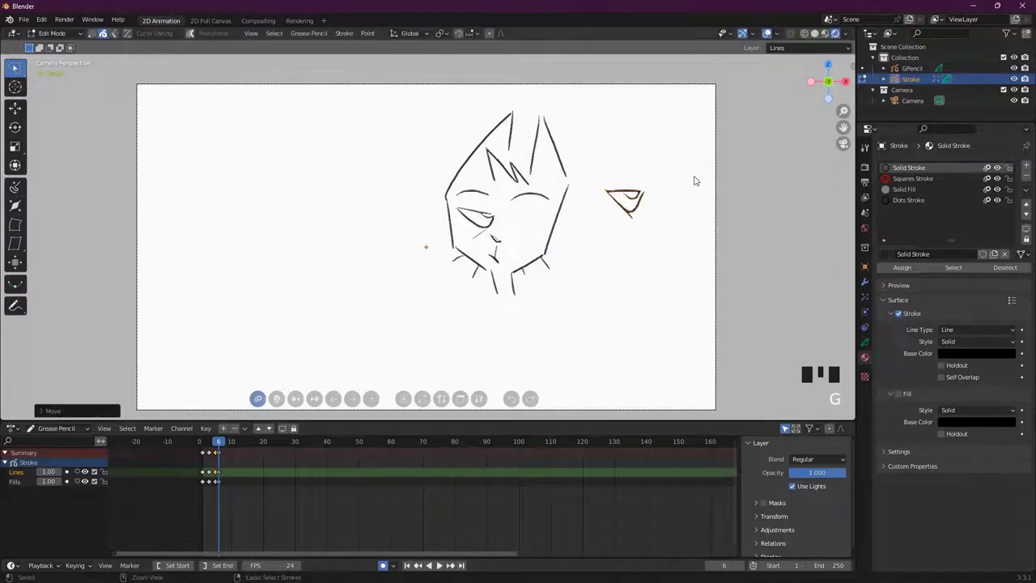
- Undo the eye move, then scale the left eye stroke slightly larger and select the face's right edge
{"action": "key", "text": "ctrl+z"}
{"action": "left_click", "coordinate": [478, 240]}
{"action": "key", "text": "s"}
{"action": "key", "text": "g"}
{"action": "key", "text": "g"}
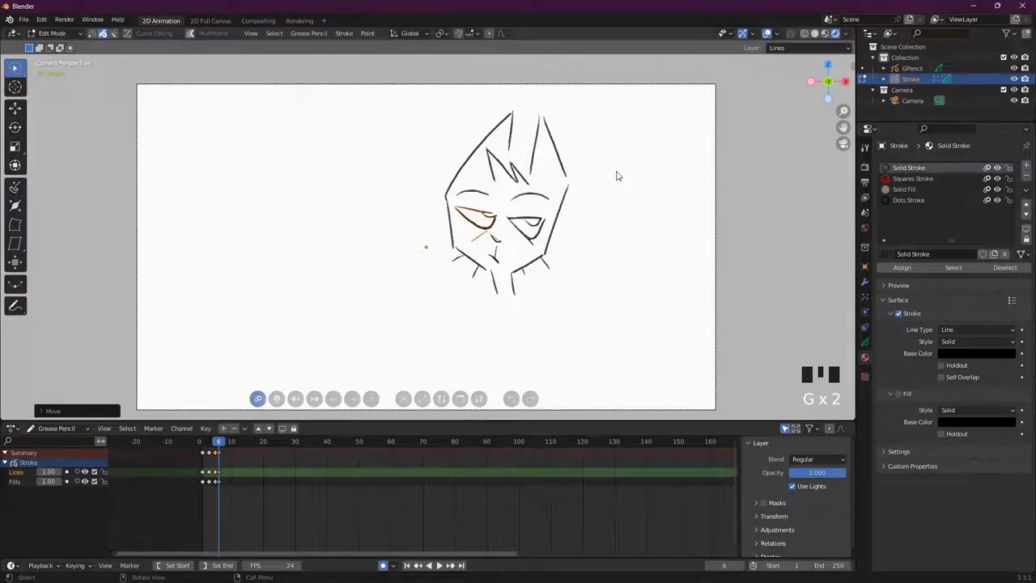
{"action": "left_click_drag", "start_coordinate": [591, 142], "coordinate": [552, 170]}
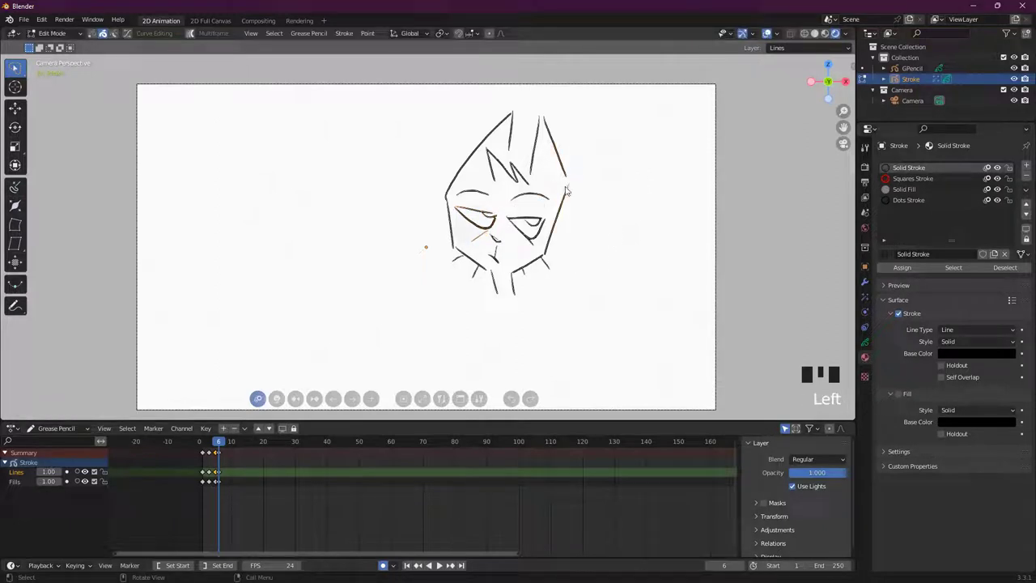
- Deselect the strokes and set selection mode to whole Strokes
{"action": "left_click", "coordinate": [619, 190]}
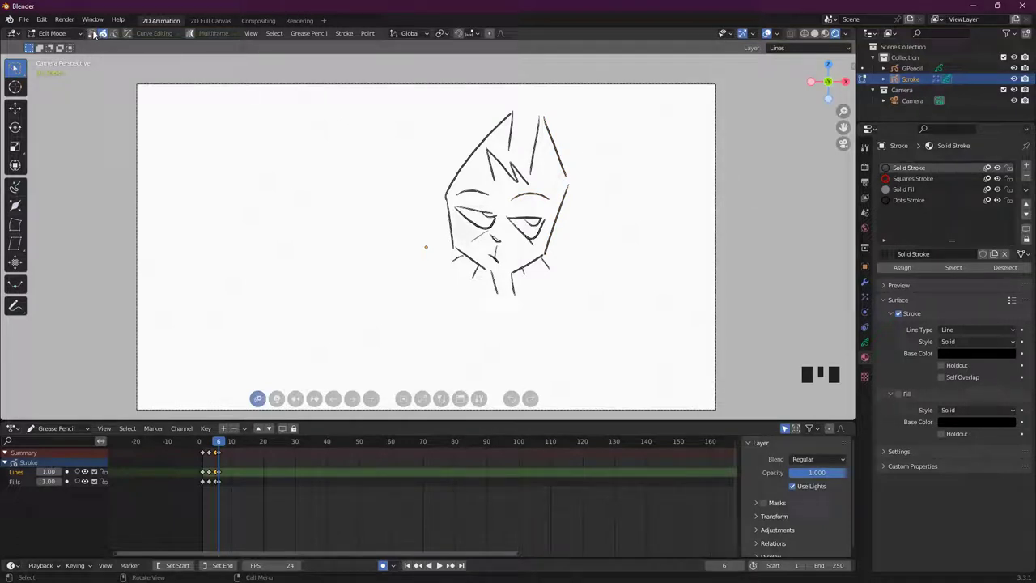
{"action": "left_click", "coordinate": [109, 31]}
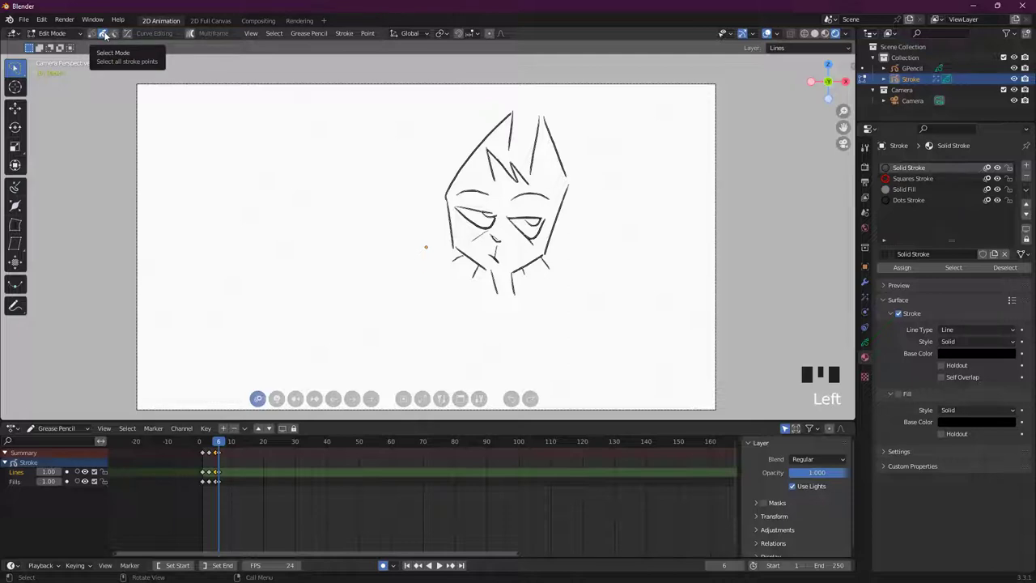
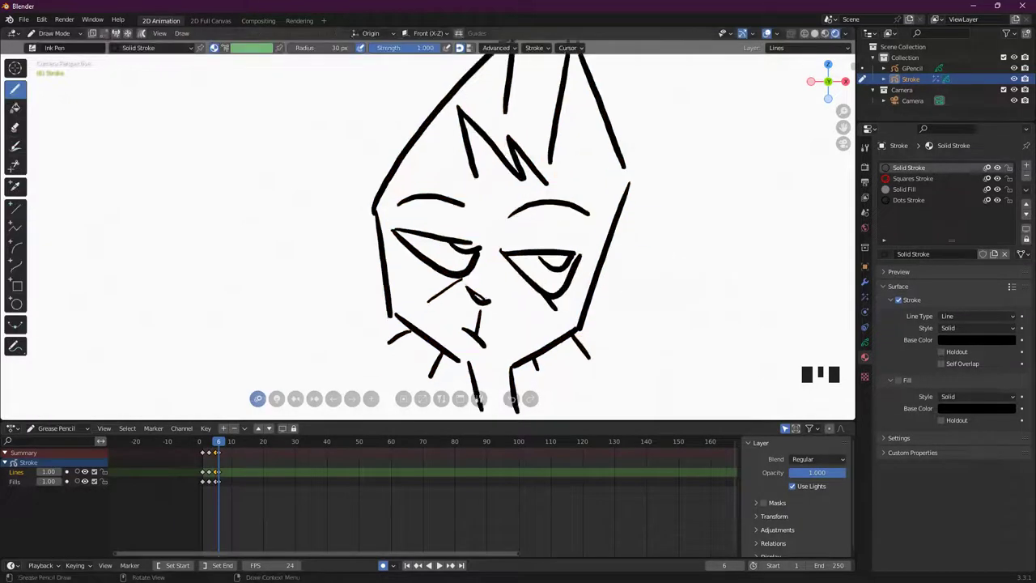
- Select all strokes, revert the trial shear with undo, and toggle viewport overlays
{"action": "scroll", "scroll_direction": "down", "scroll_amount": 3}
{"action": "key", "text": "ctrl+z"}
{"action": "key", "text": "Tab"}
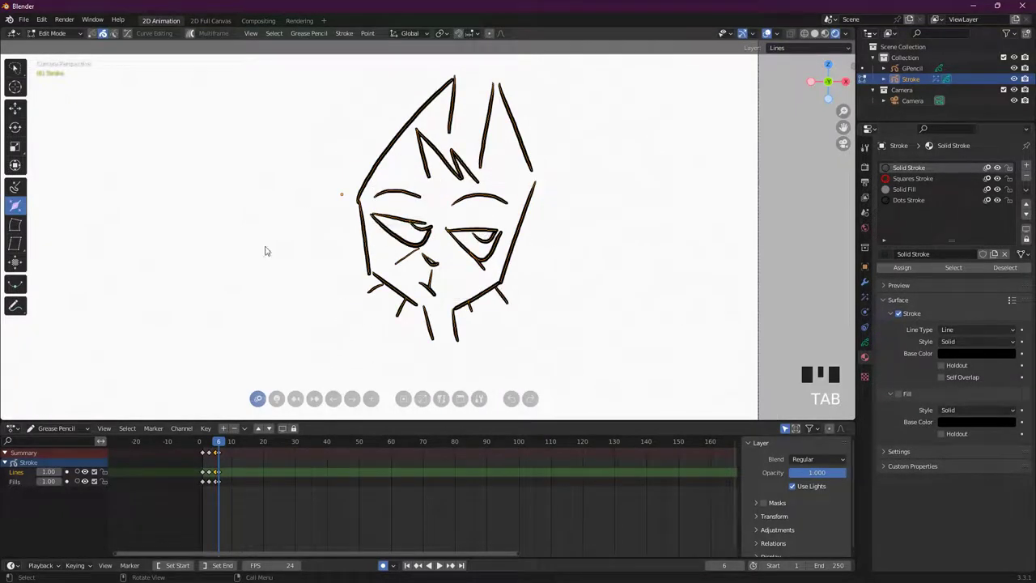
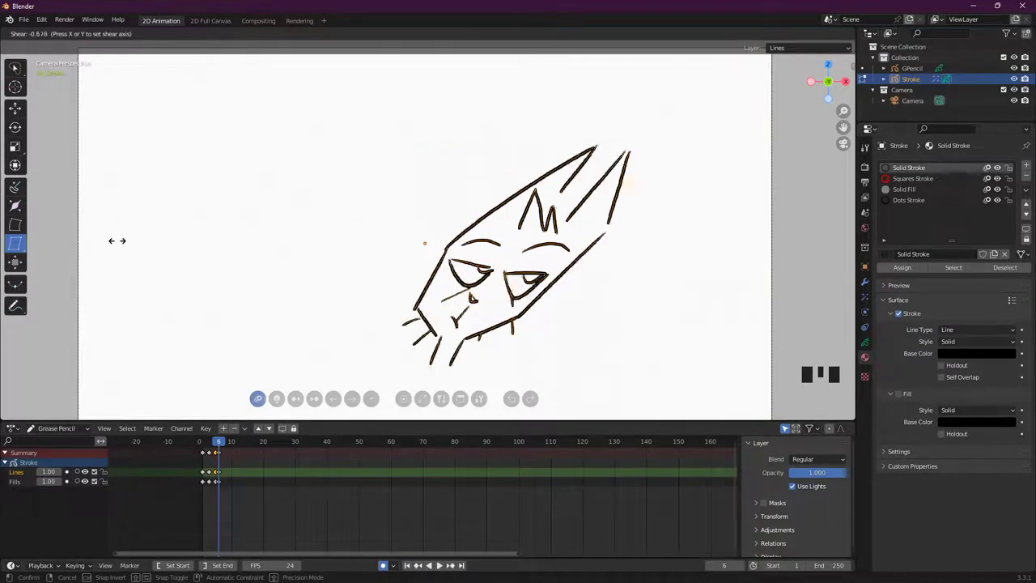
{"action": "key", "text": "ctrl+z"}
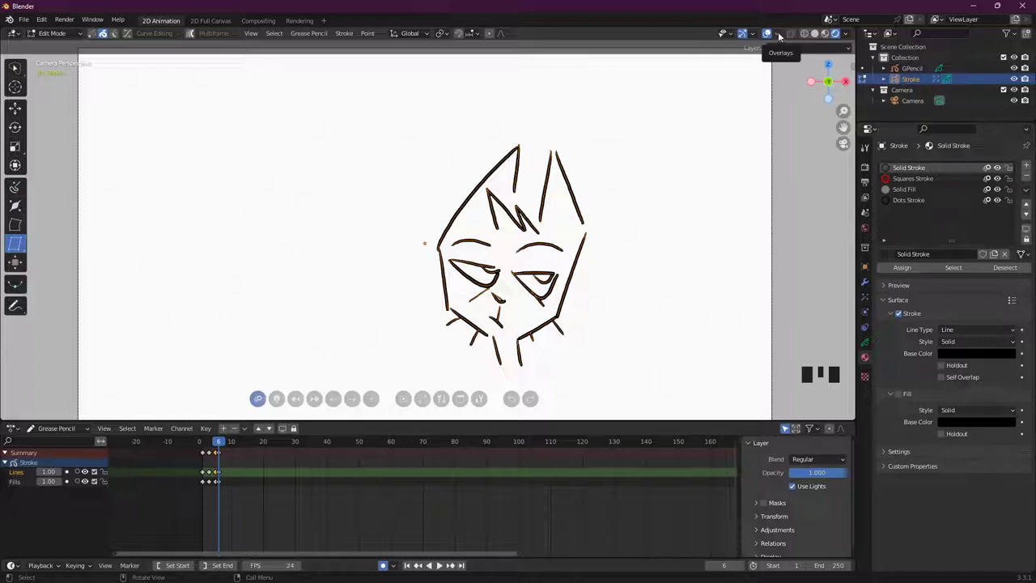
{"action": "left_click", "coordinate": [786, 33]}
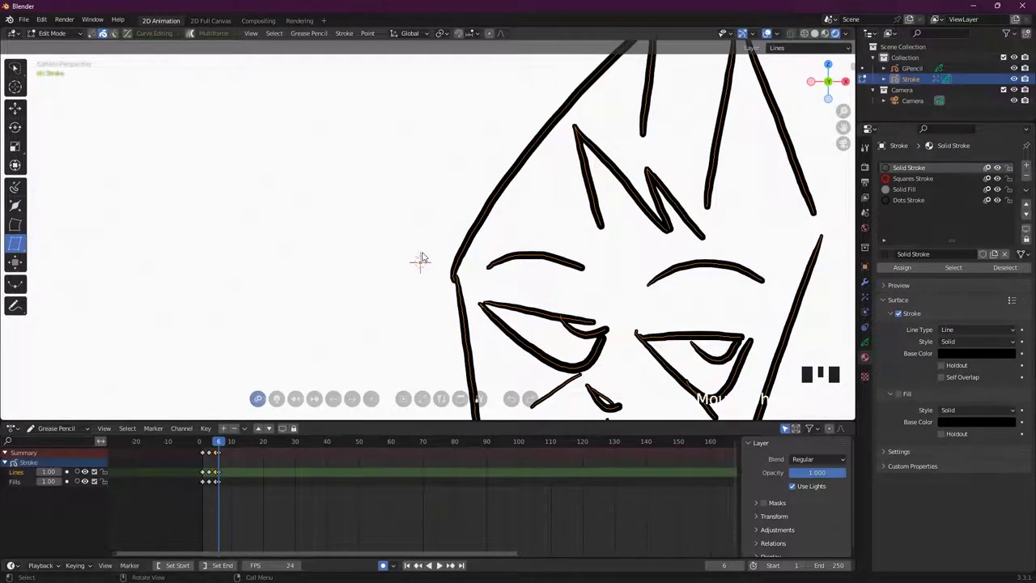
- Frame the sketch and place the 3D cursor to the right of the face with the Cursor tool
{"action": "key", "text": "Down"}
{"action": "left_click", "coordinate": [192, 113]}
{"action": "left_click", "coordinate": [391, 99]}
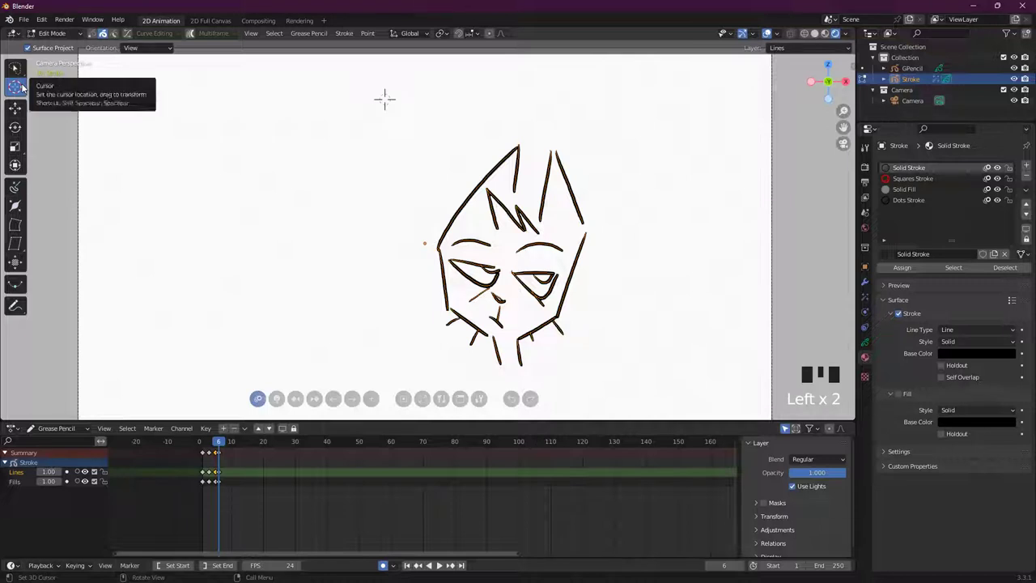
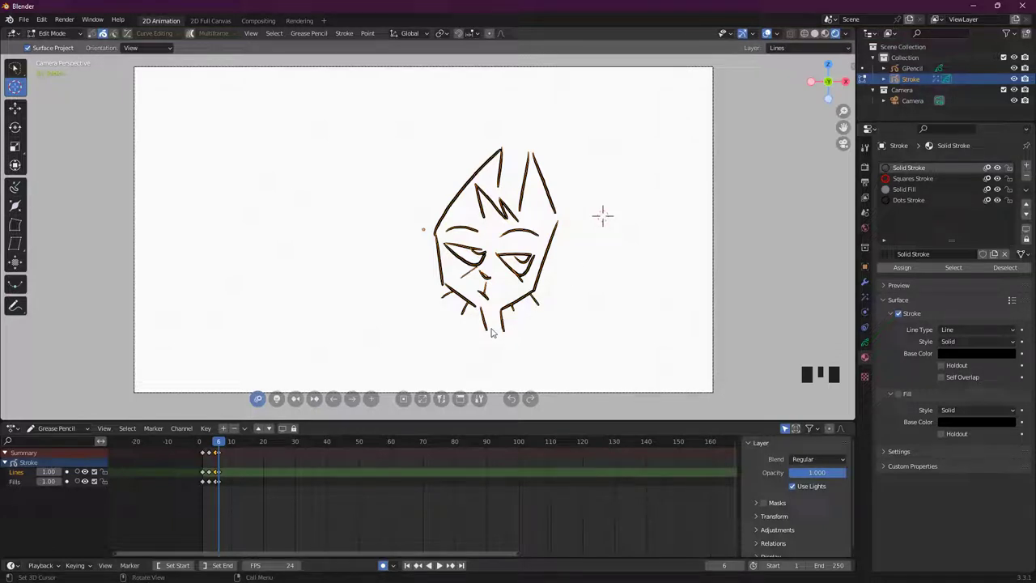
{"action": "left_click", "coordinate": [494, 330]}
- Bend the face sketch around the 3D cursor with the Bend tool, then undo it
{"action": "left_click", "coordinate": [496, 327]}
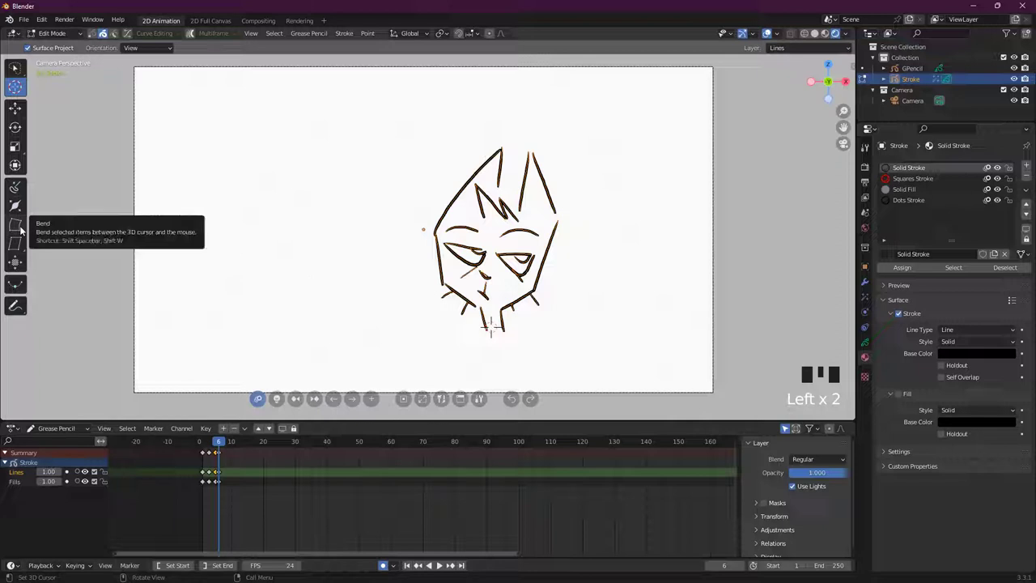
{"action": "left_click_drag", "start_coordinate": [25, 227], "coordinate": [512, 140]}
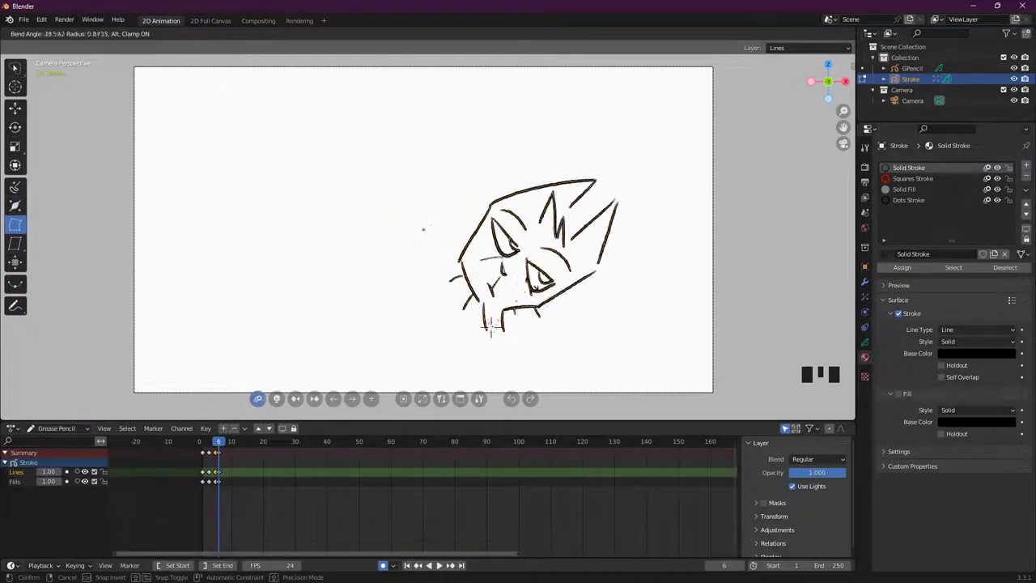
{"action": "key", "text": "ctrl+z"}
{"action": "key", "text": "shift+s"}
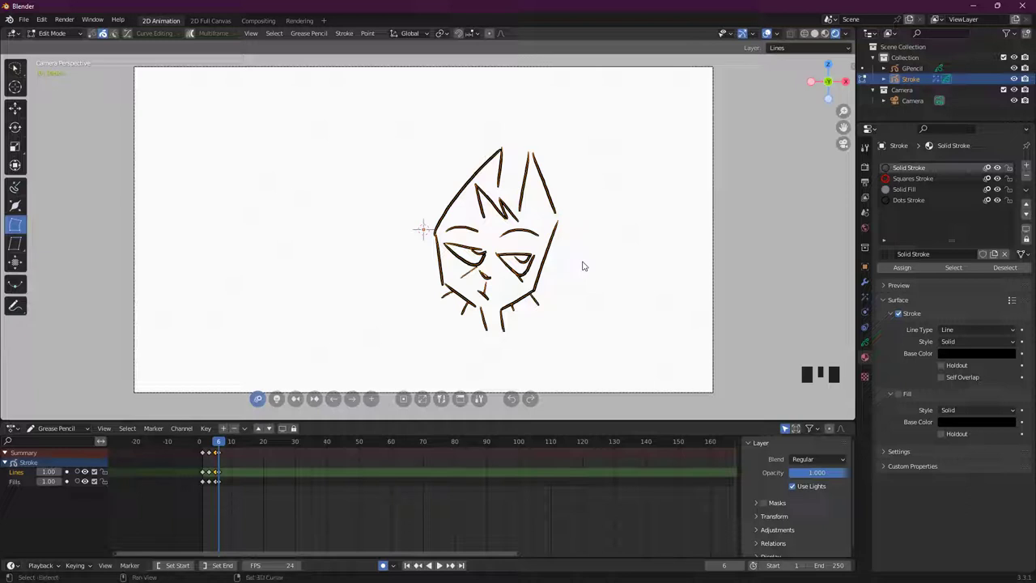
- Use the Shift+S snap menu to move the 3D cursor back to the world origin
{"action": "key", "text": "shift+s"}
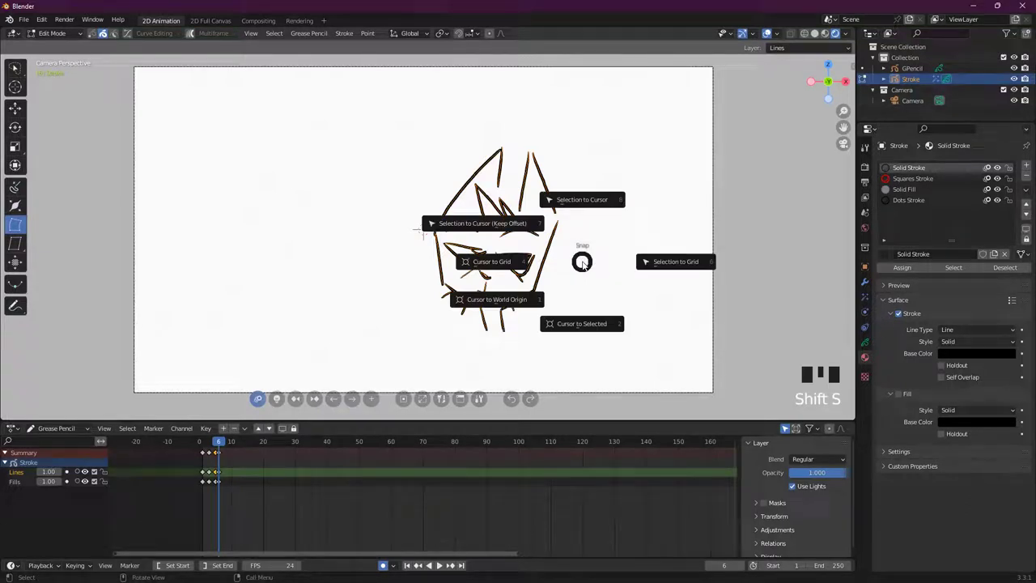
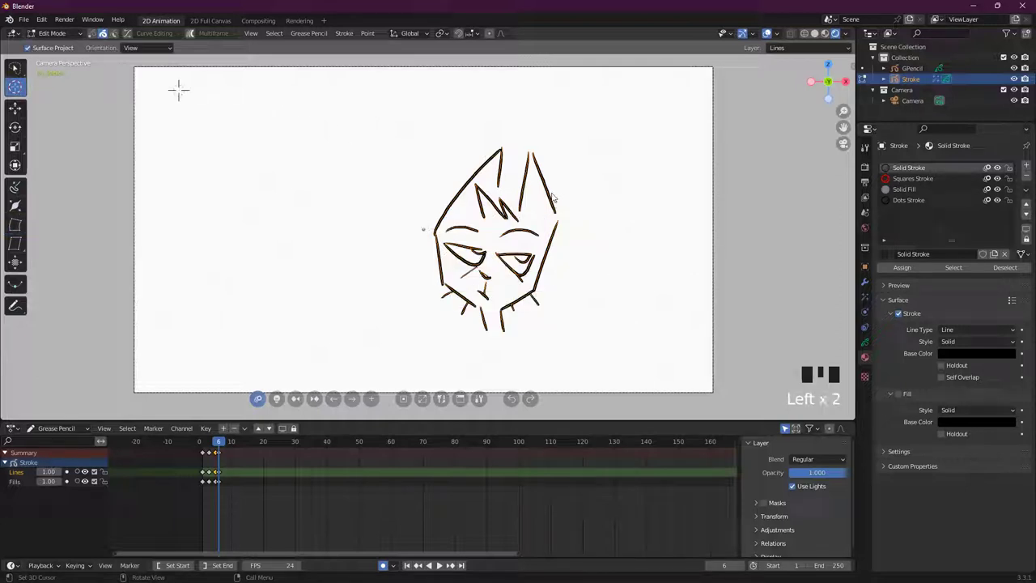
{"action": "key", "text": "shift+s"}
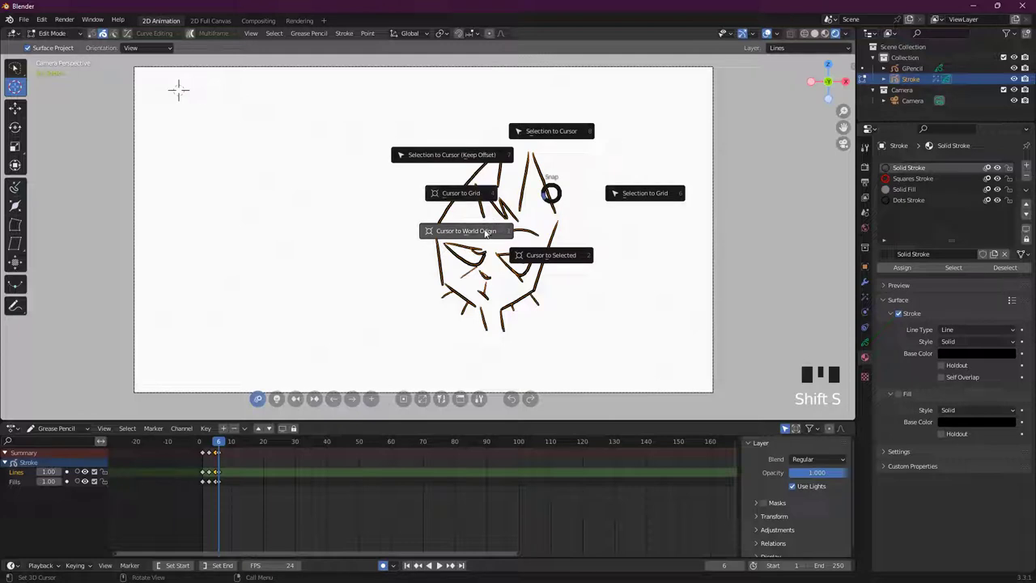
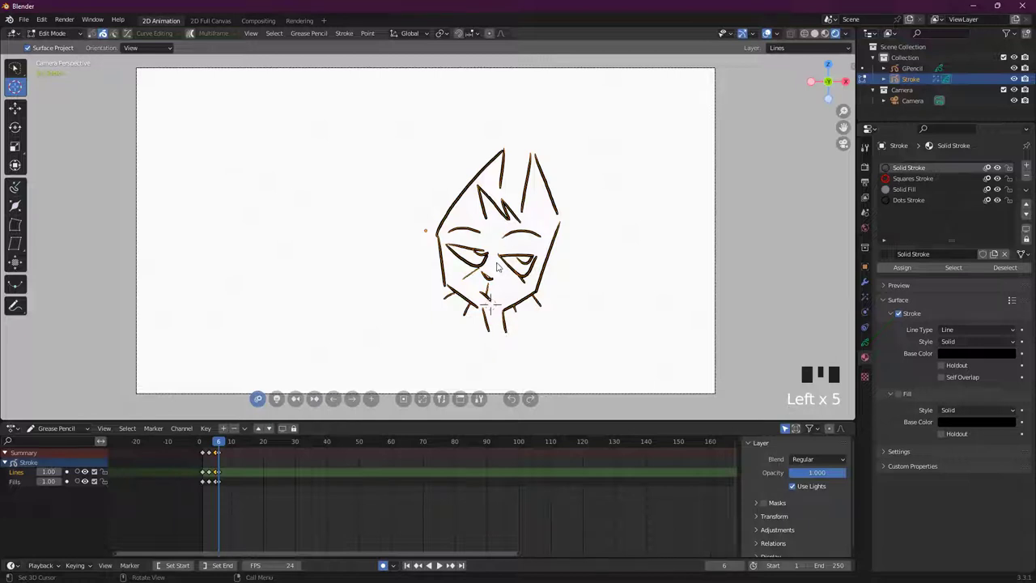
{"action": "left_click", "coordinate": [547, 206]}
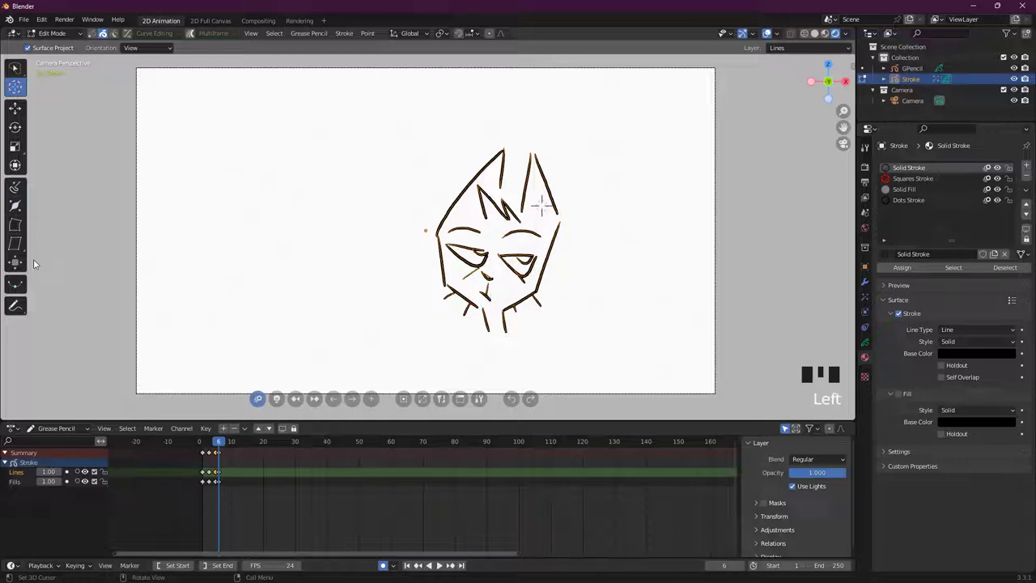
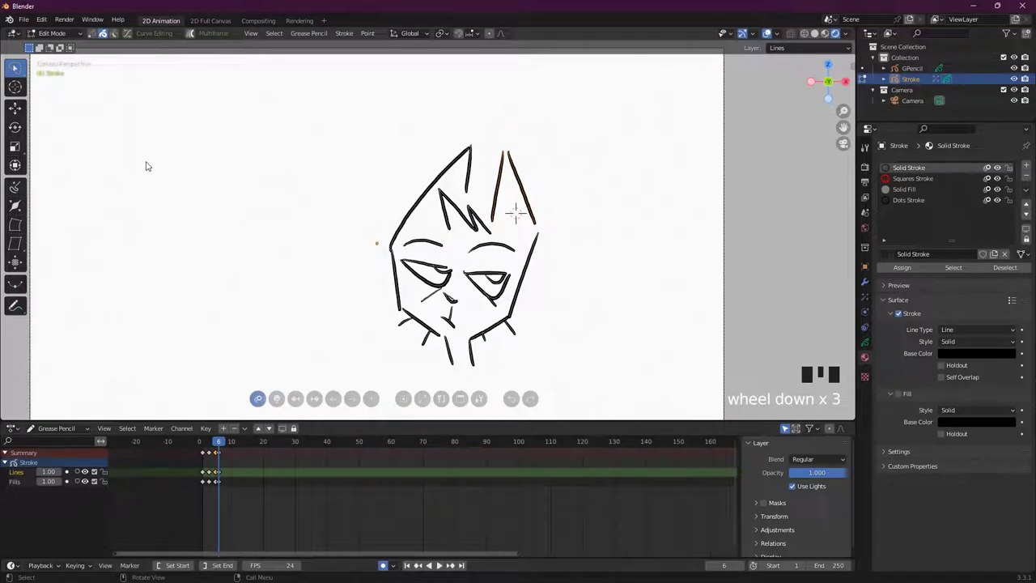
{"action": "left_click", "coordinate": [24, 225]}
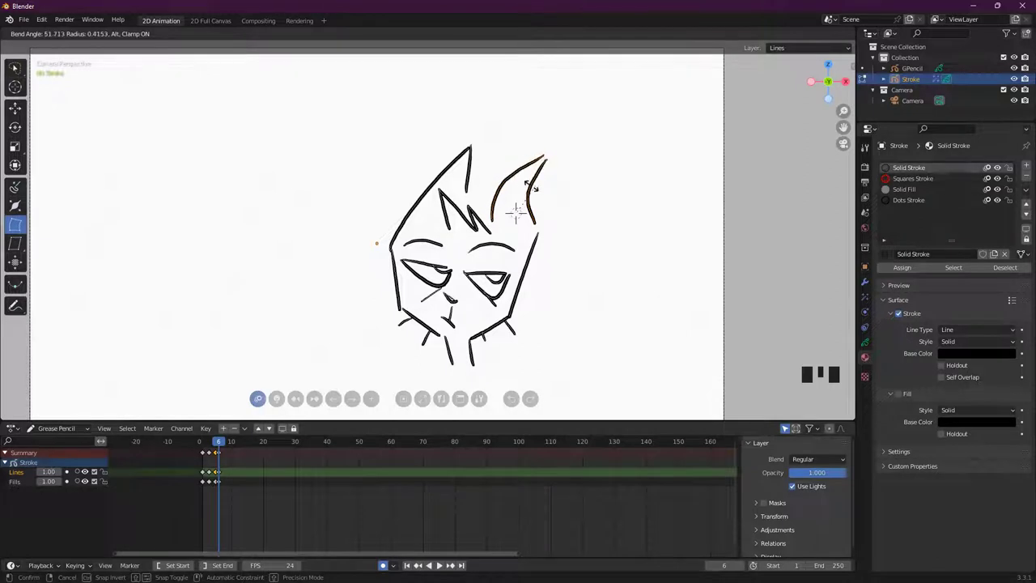
{"action": "key", "text": "ctrl+z"}
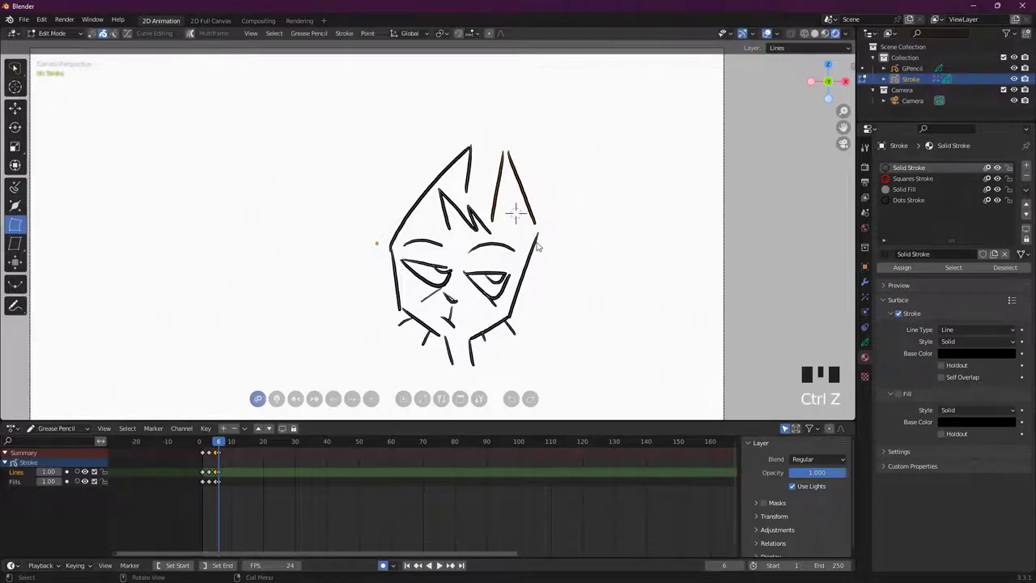
{"action": "scroll", "scroll_direction": "down", "scroll_amount": 3}
{"action": "scroll", "scroll_direction": "up", "scroll_amount": 3}
{"action": "left_click_drag", "start_coordinate": [528, 252], "coordinate": [599, 283]}
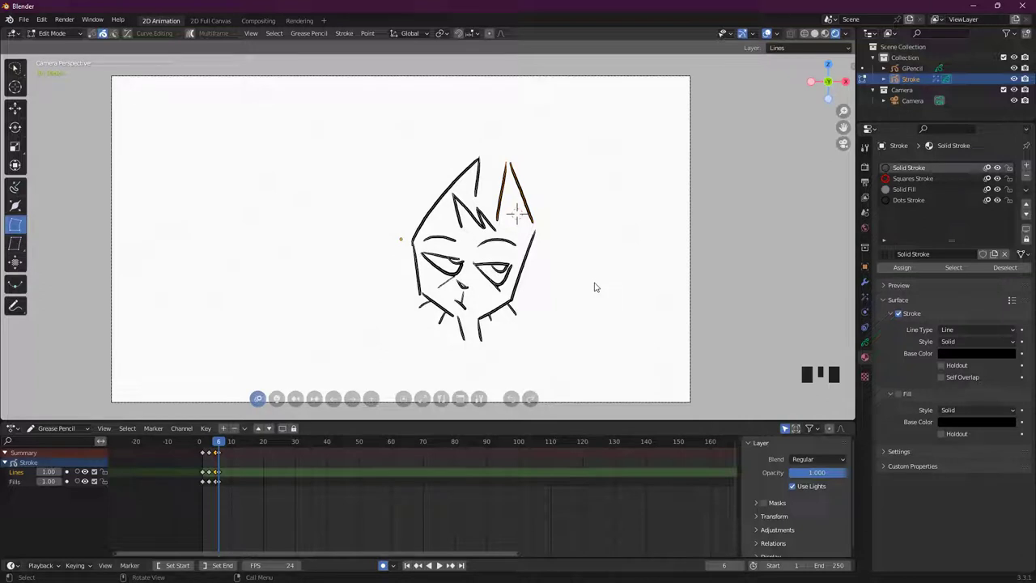
{"action": "key", "text": "shift+s"}
{"action": "key", "text": "shift+s"}
{"action": "key", "text": "Tab"}
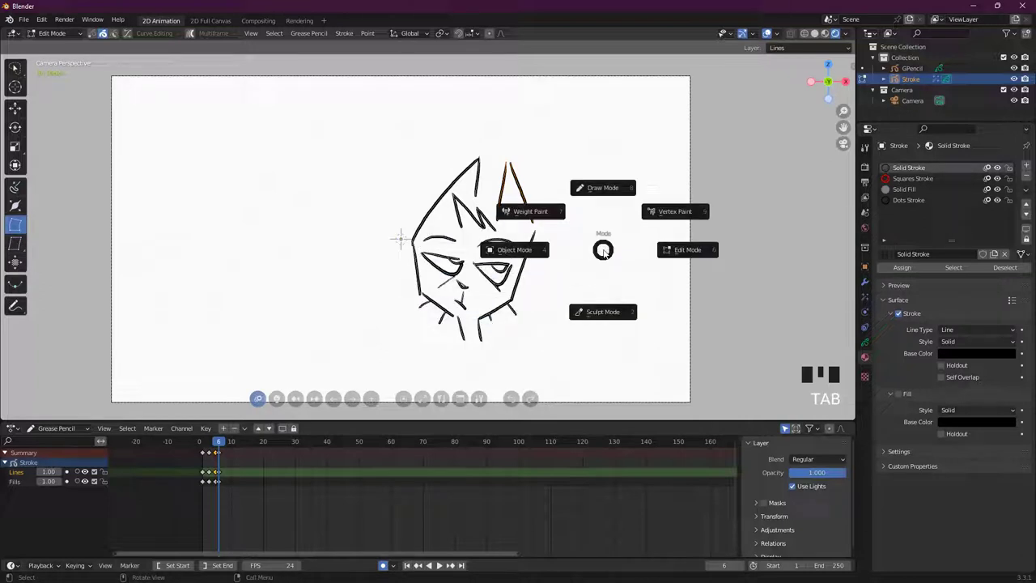
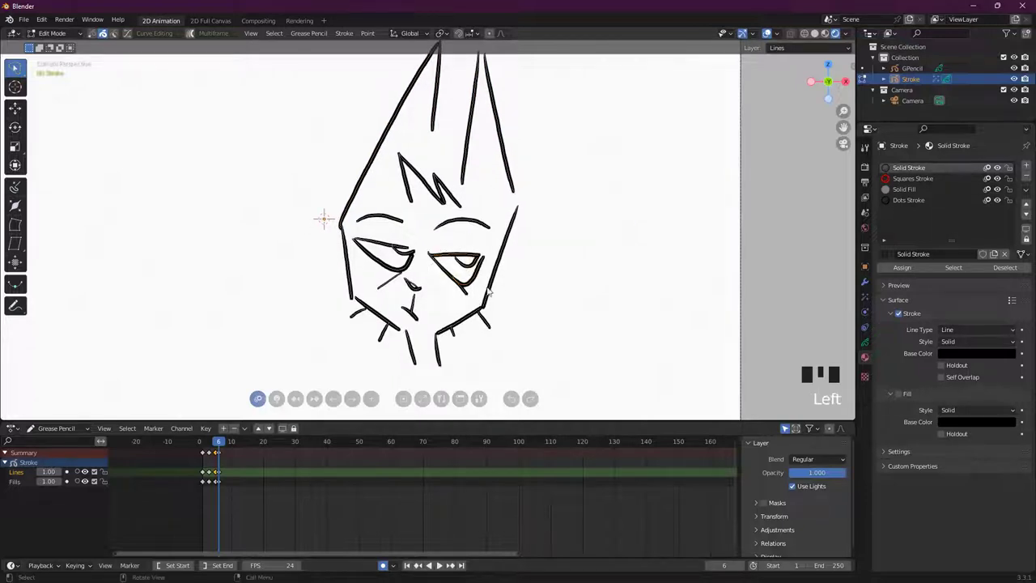
- Rotate the small stroke under the right eye slightly and move it
{"action": "key", "text": "r"}
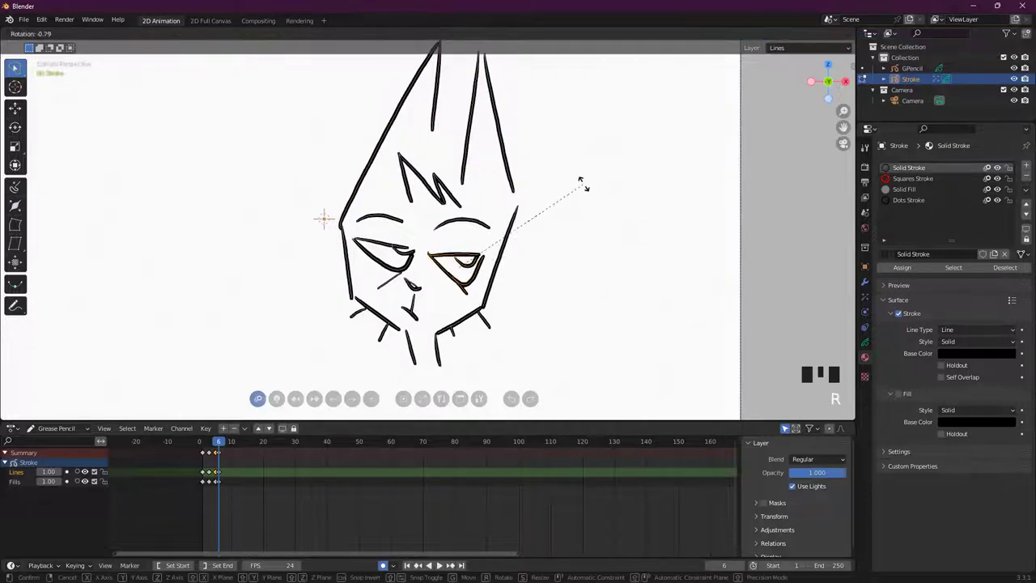
{"action": "key", "text": "g"}
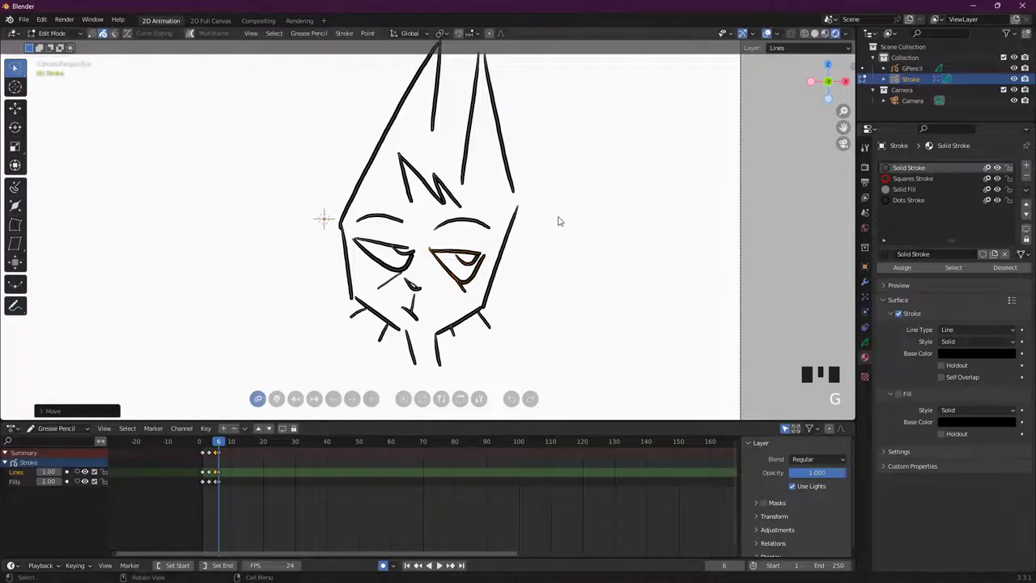
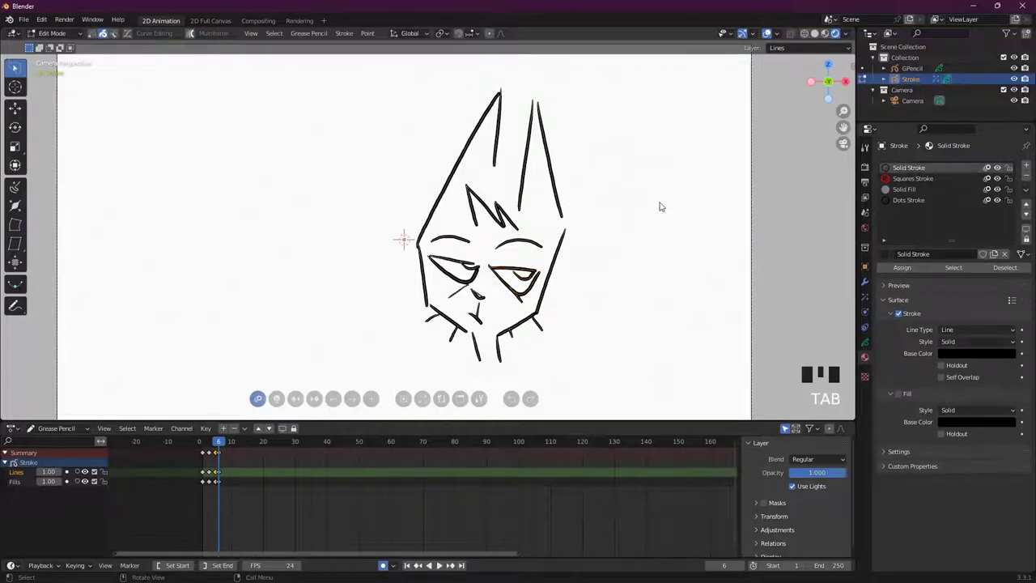
{"action": "key", "text": "a"}
{"action": "scroll", "scroll_direction": "down", "scroll_amount": 3}
{"action": "scroll", "scroll_direction": "up", "scroll_amount": 3}
{"action": "scroll", "scroll_direction": "down", "scroll_amount": 3}
{"action": "key", "text": "Tab"}
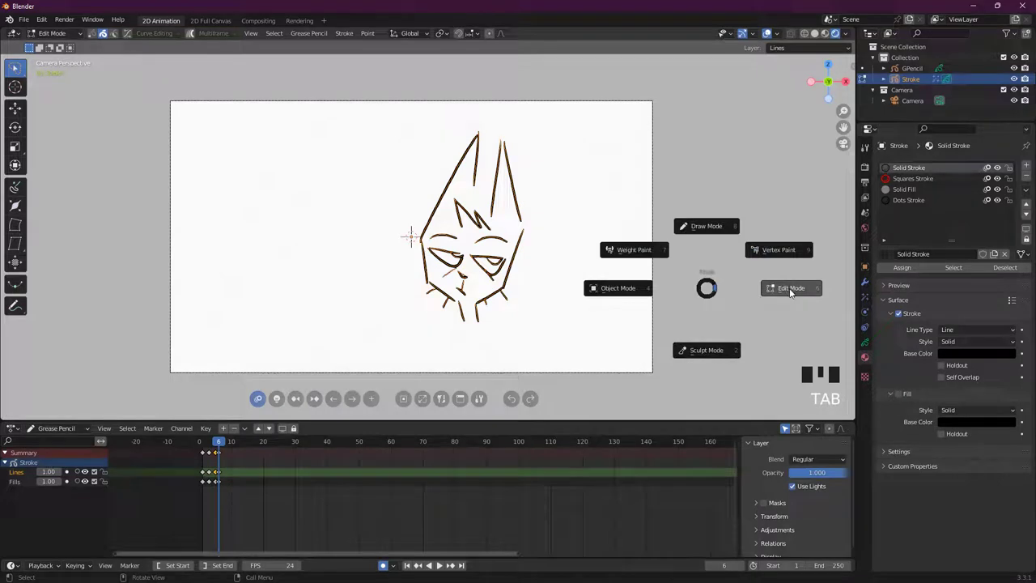
{"action": "left_click_drag", "start_coordinate": [480, 272], "coordinate": [570, 267]}
{"action": "key", "text": "a"}
{"action": "scroll", "scroll_direction": "up", "scroll_amount": 3}
{"action": "scroll", "scroll_direction": "down", "scroll_amount": 3}
{"action": "key", "text": "s"}
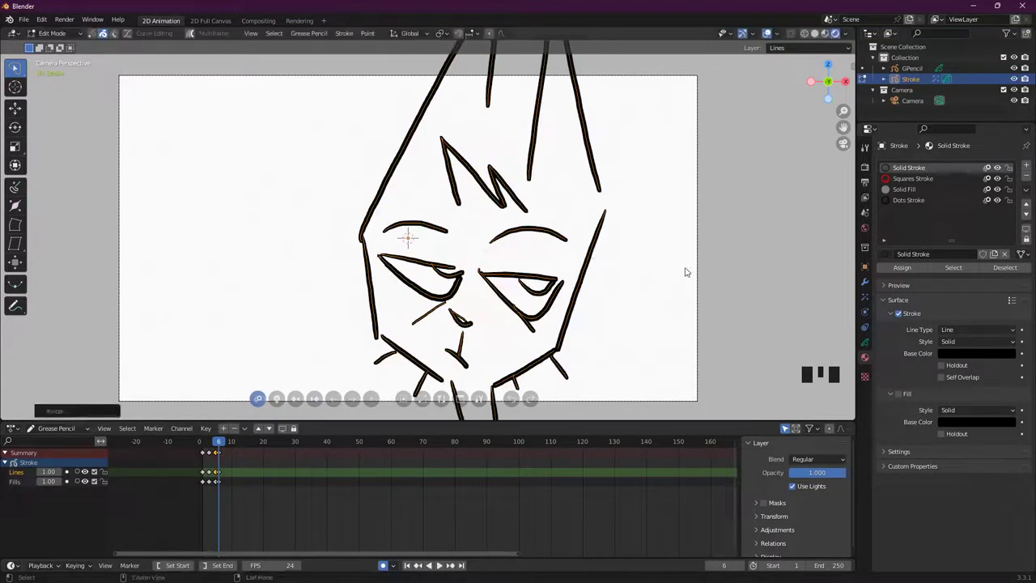
{"action": "key", "text": "ctrl+z"}
{"action": "key", "text": "r"}
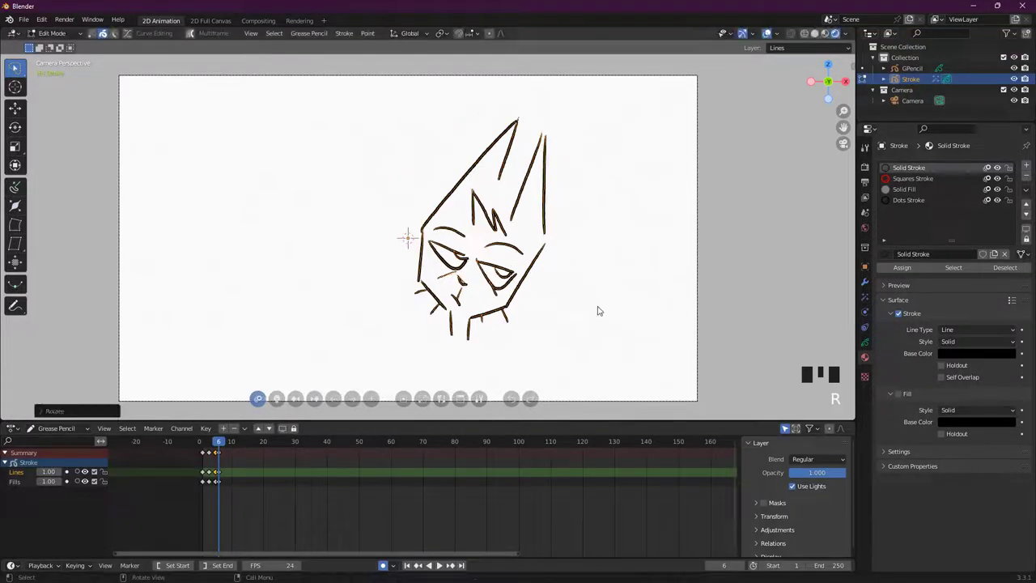
{"action": "key", "text": "ctrl+z"}
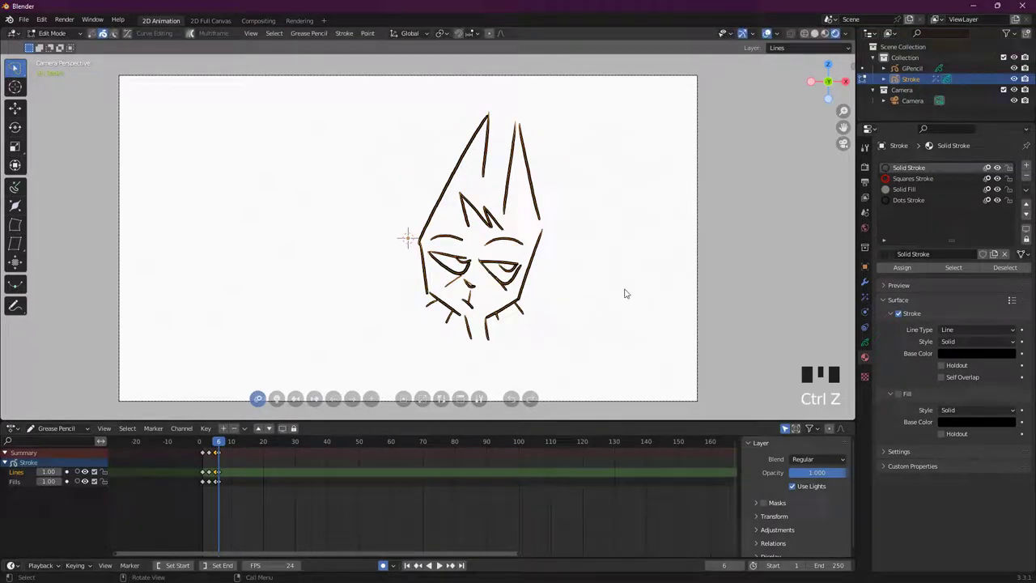
{"action": "key", "text": "g"}
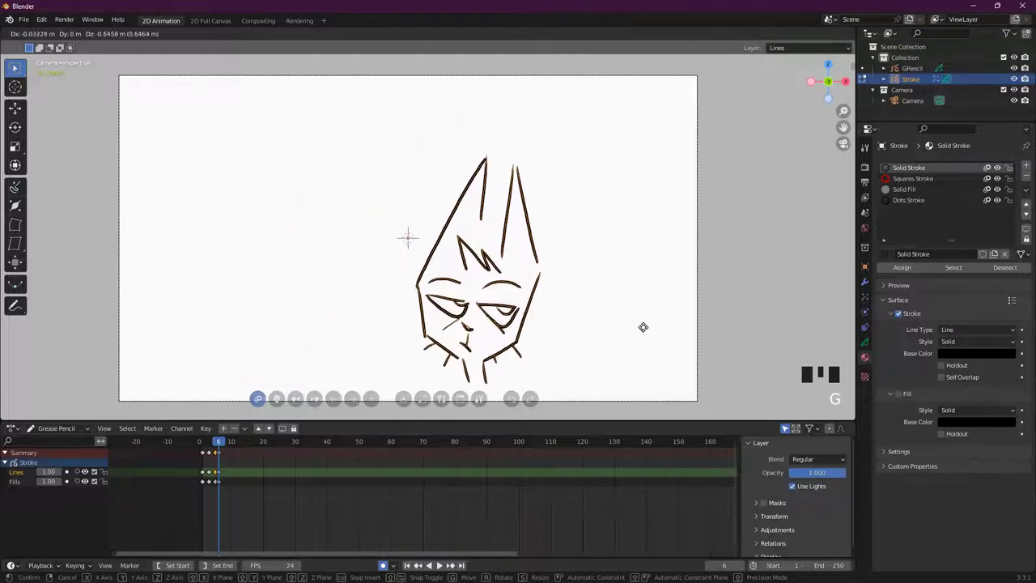
{"action": "key", "text": "ctrl+z"}
{"action": "scroll", "scroll_direction": "up", "scroll_amount": 3}
{"action": "key", "text": "Tab"}
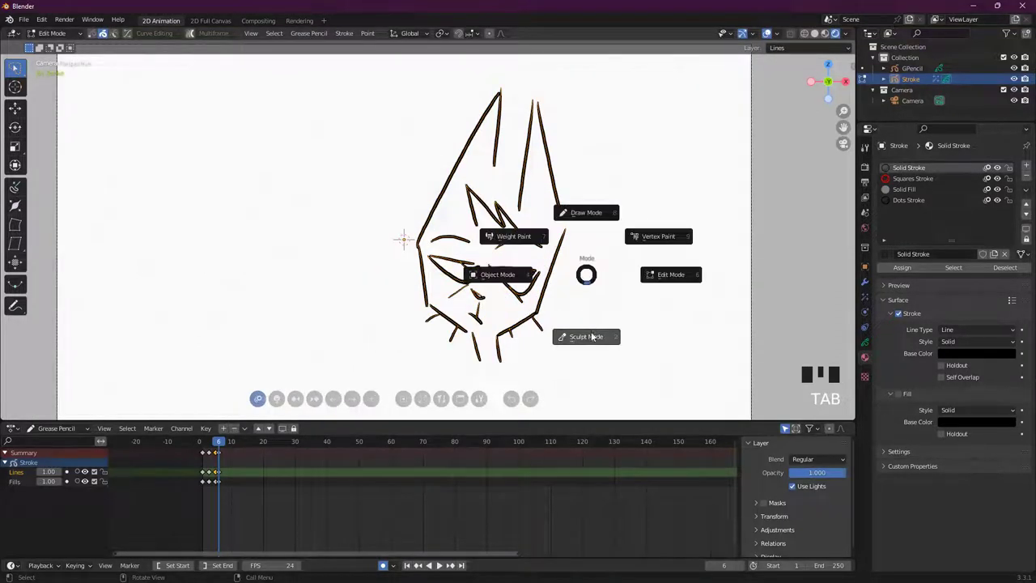
{"action": "scroll", "scroll_direction": "down", "scroll_amount": 3}
- Undo stray sculpt strokes on the face, then switch the sketch into Sculpt Mode
{"action": "left_click_drag", "start_coordinate": [479, 305], "coordinate": [480, 325]}
{"action": "key", "text": "ctrl+z"}
{"action": "left_click", "coordinate": [472, 327]}
{"action": "key", "text": "ctrl+z"}
{"action": "left_click", "coordinate": [410, 288]}
{"action": "key", "text": "ctrl+z"}
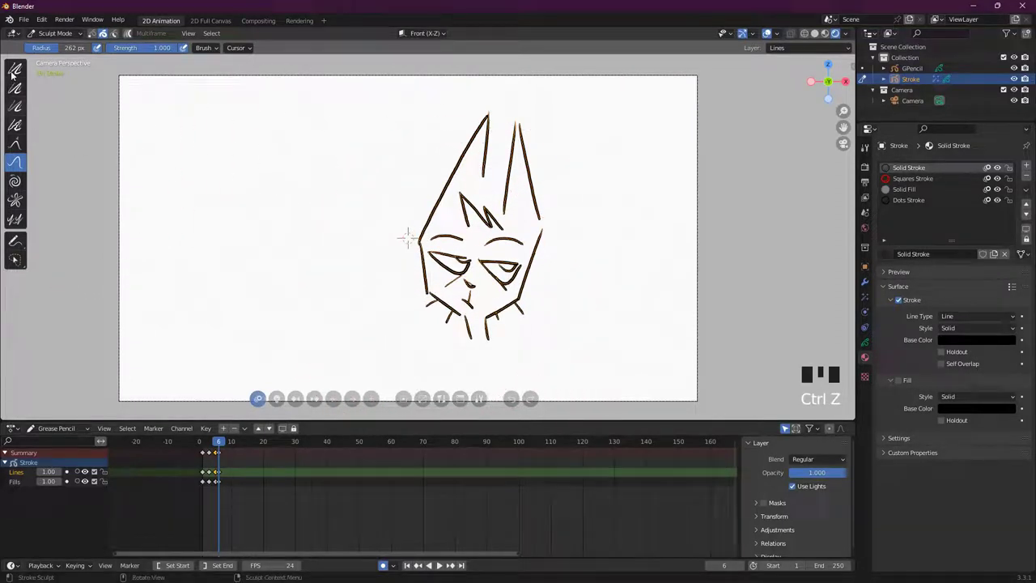
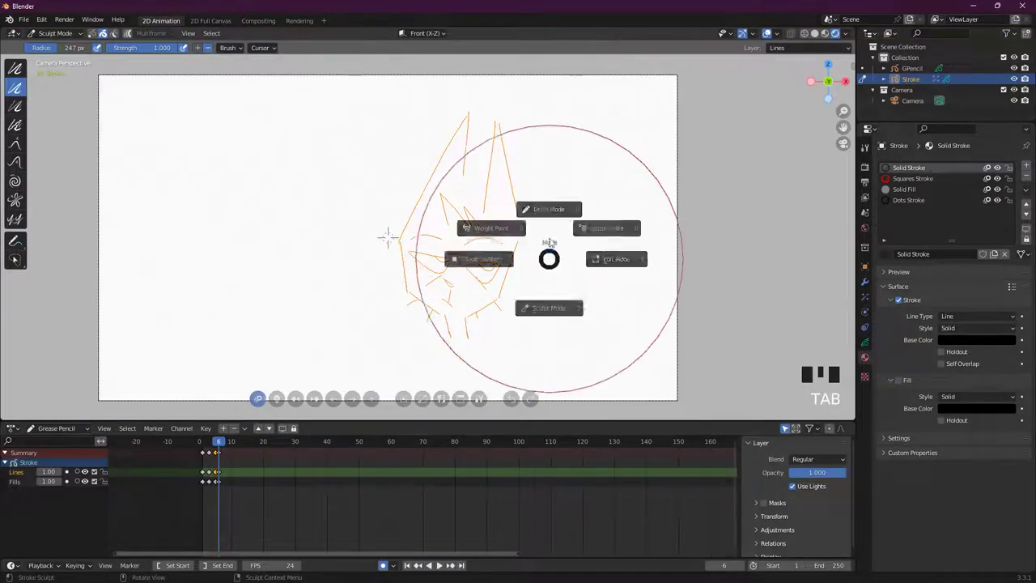
{"action": "key", "text": "ctrl+z"}
{"action": "key", "text": "ctrl+z"}
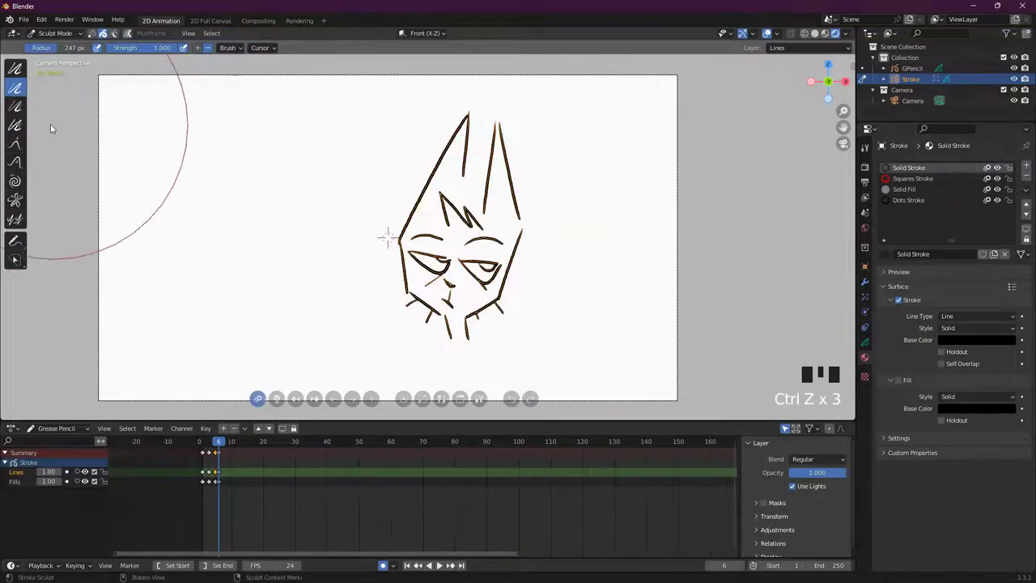
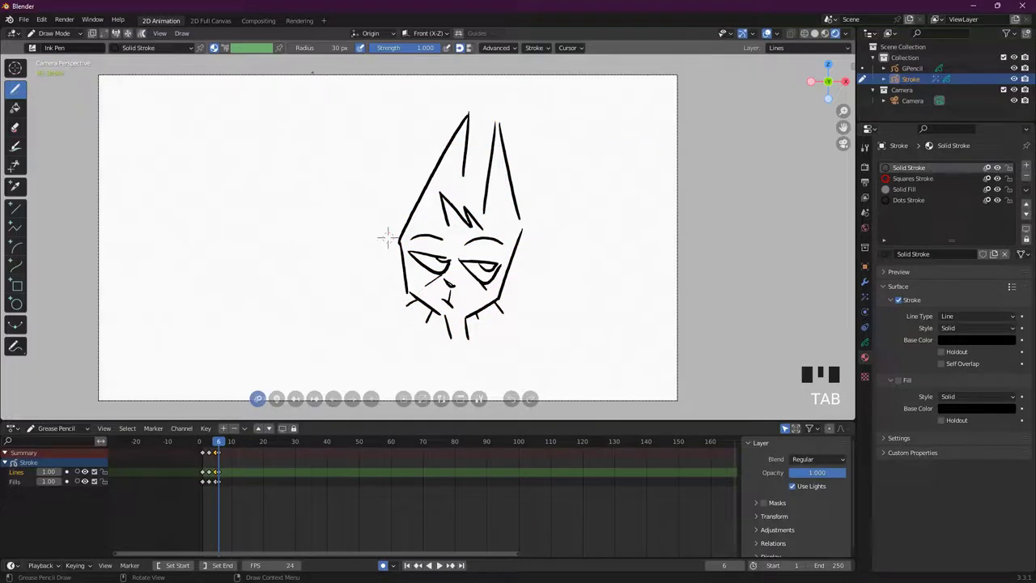
{"action": "key", "text": "Tab"}
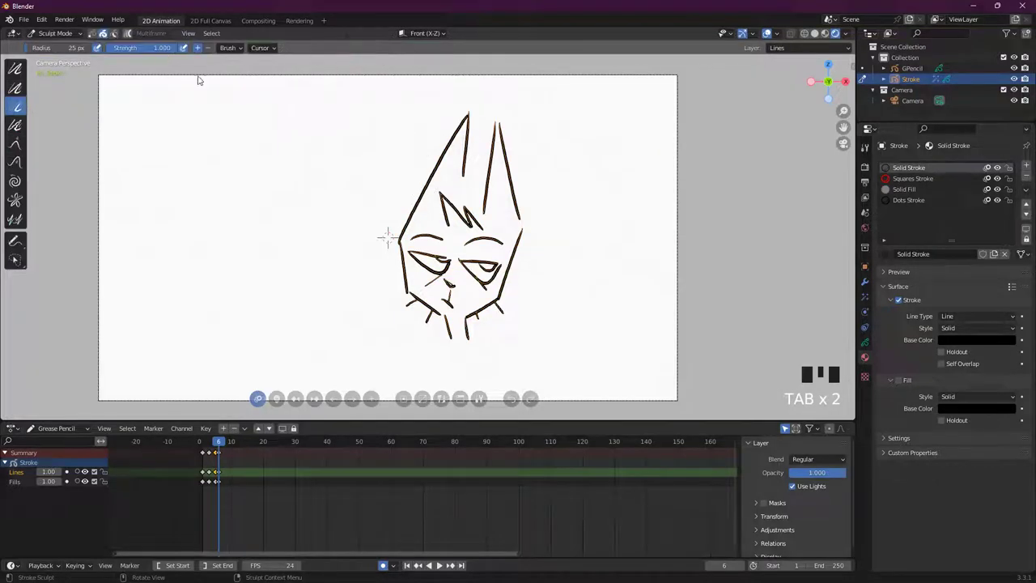
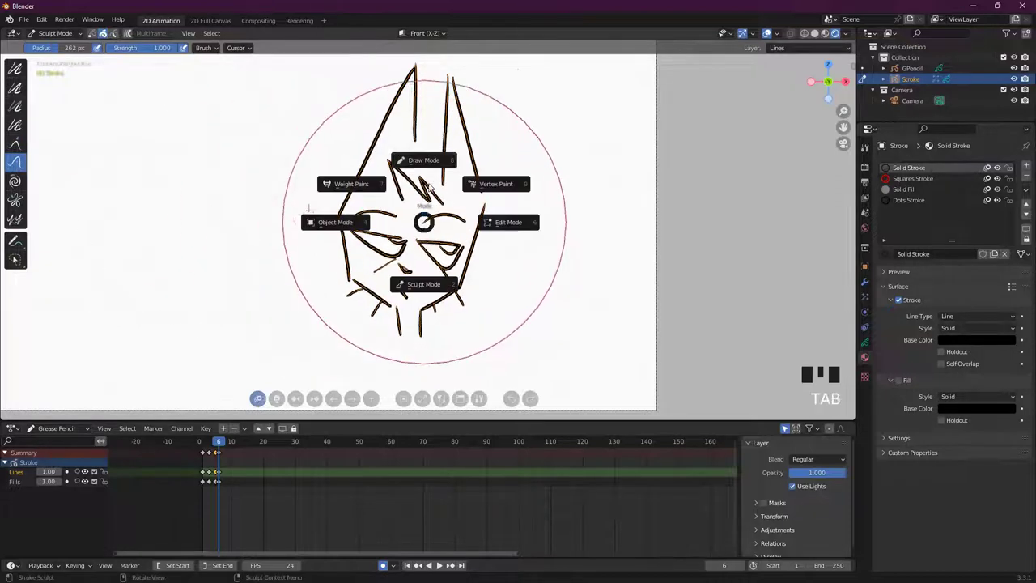
- Switch to Draw Mode for the spiky ear strokes, then bring up the Shift+Space tool list
{"action": "scroll", "scroll_direction": "down", "scroll_amount": 3}
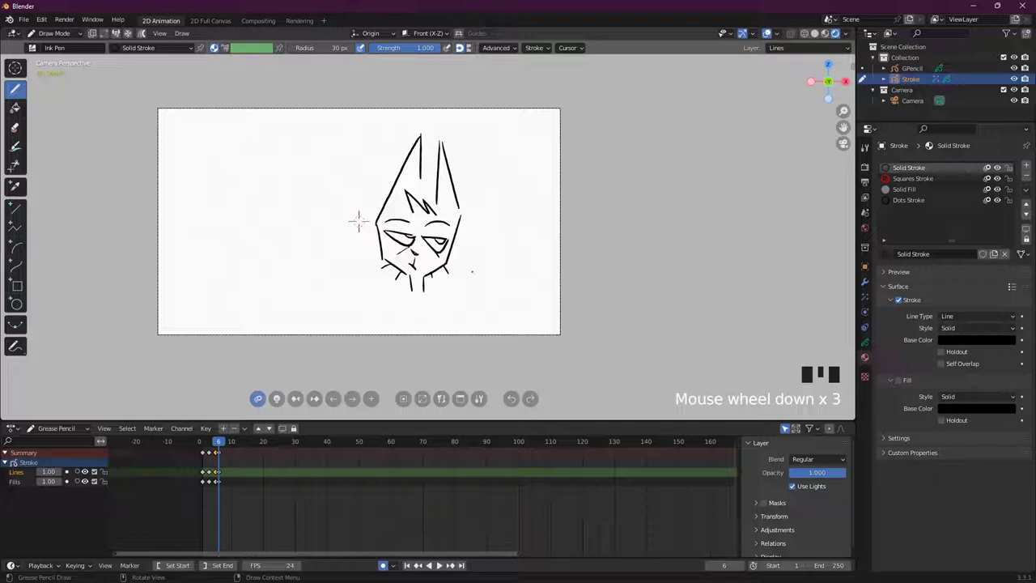
{"action": "scroll", "scroll_direction": "up", "scroll_amount": 3}
{"action": "key", "text": "Tab"}
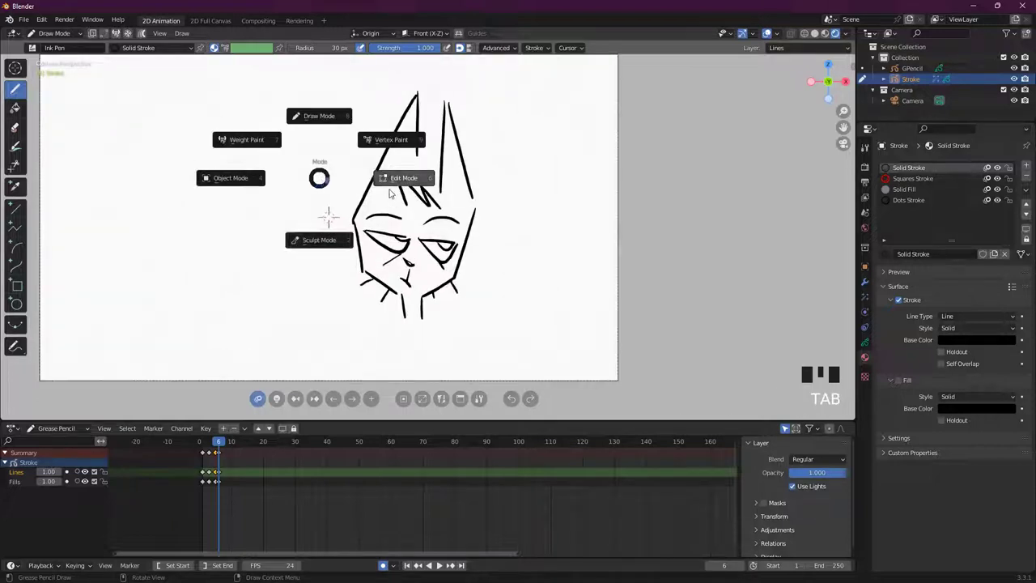
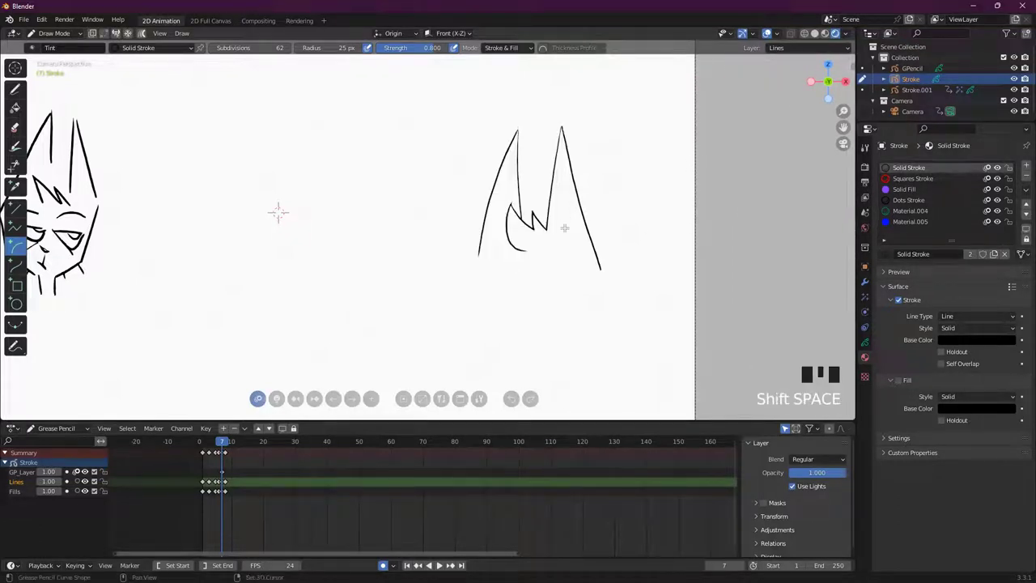
{"action": "key", "text": "shift+space"}
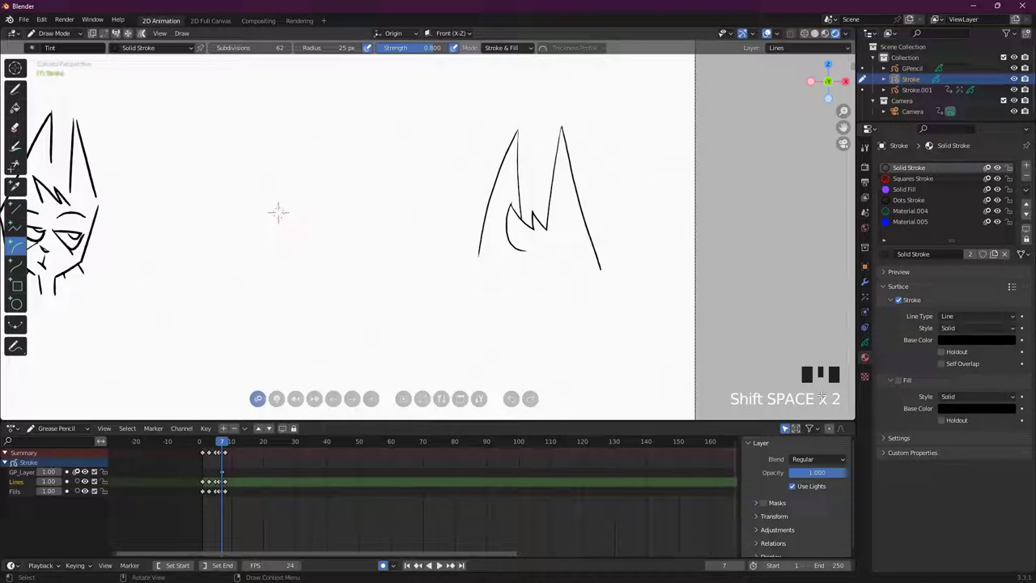
{"action": "key", "text": "shift+space"}
- Draw a wavy S stroke with the Solid Stroke material and try trimming strokes where they cross
{"action": "key", "text": "shift+space"}
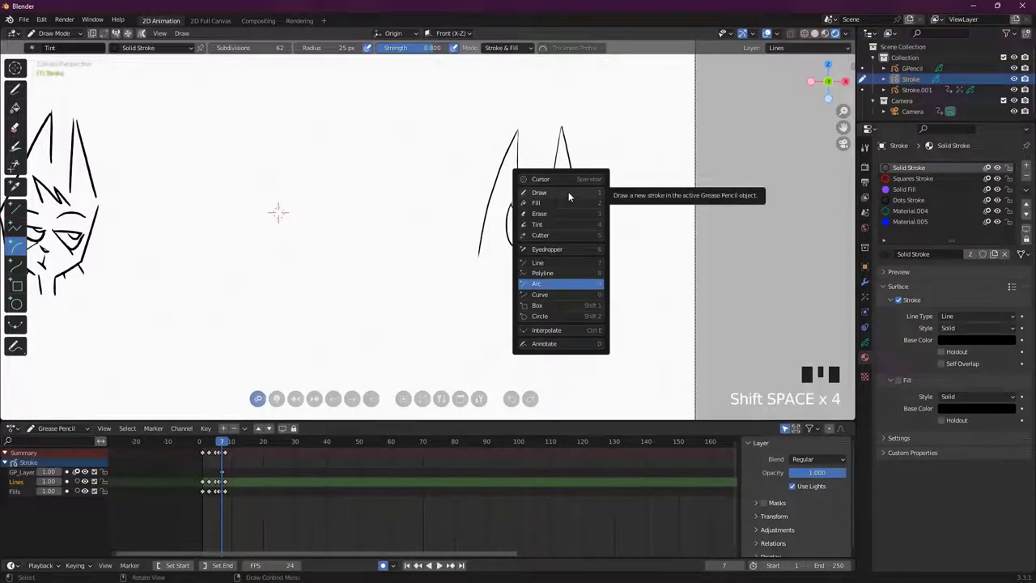
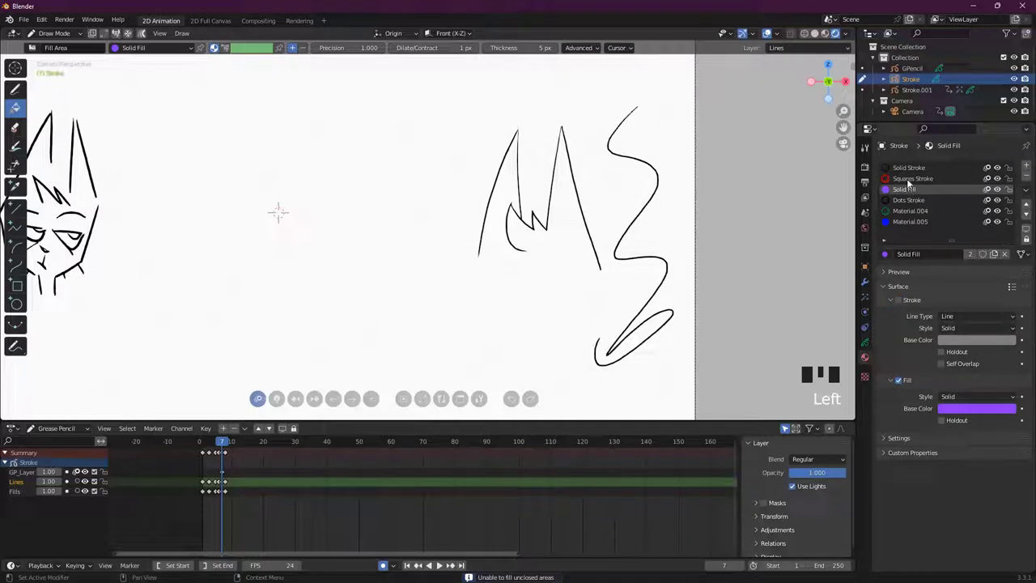
{"action": "double_click", "coordinate": [914, 172]}
{"action": "key", "text": "shift+space"}
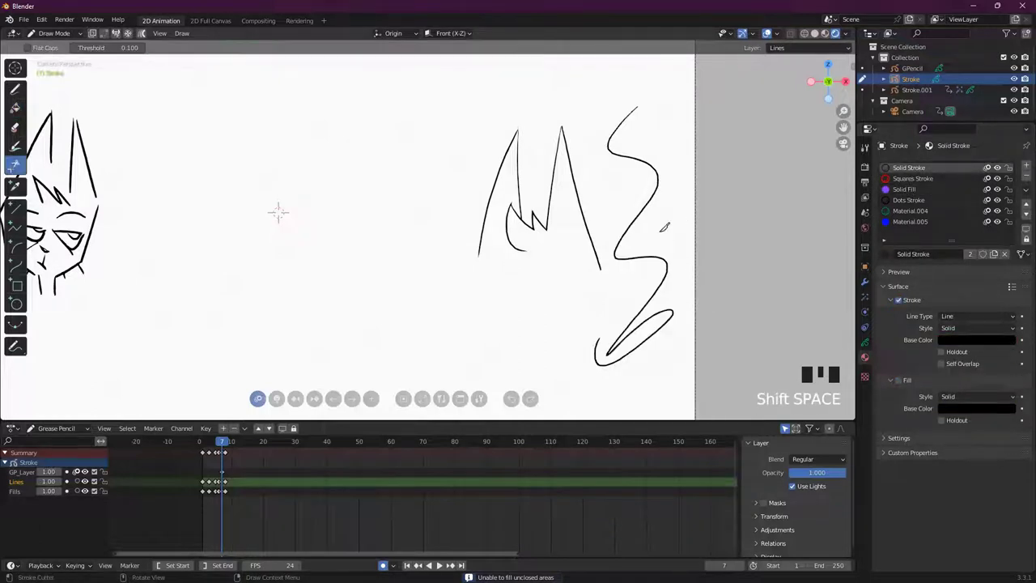
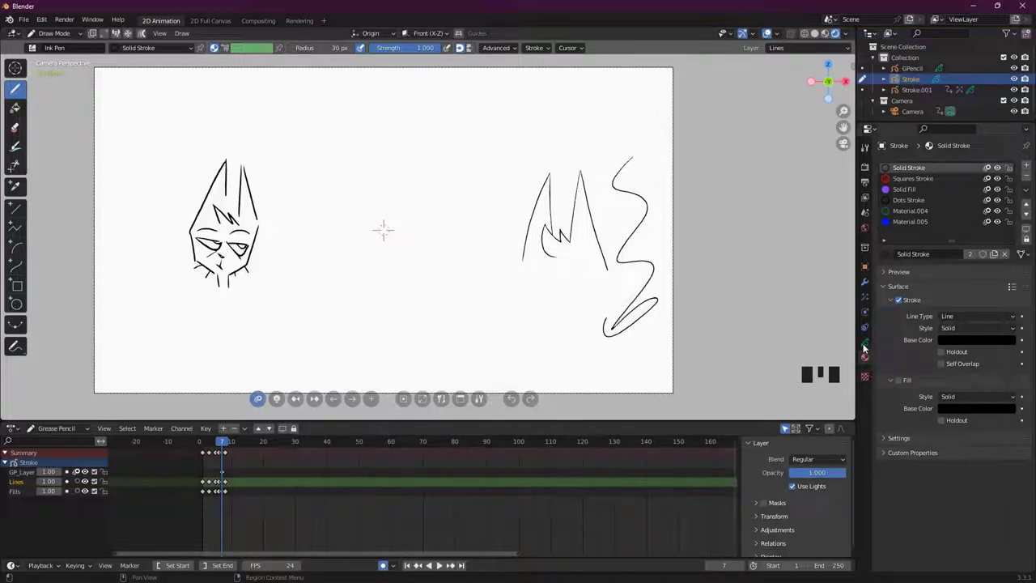
- Show the stroke object's layer list in the Object Data properties
{"action": "left_click", "coordinate": [867, 346]}
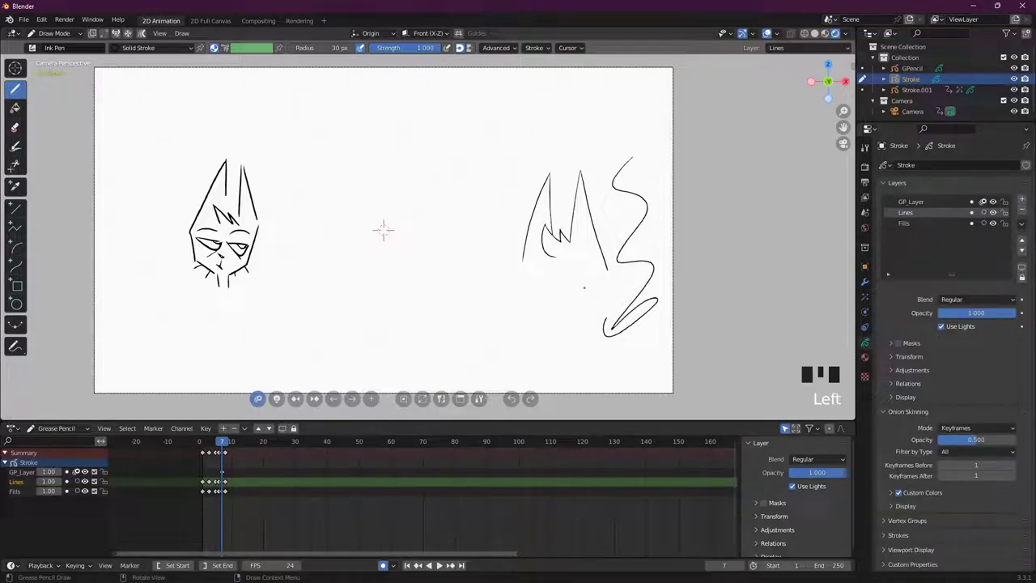
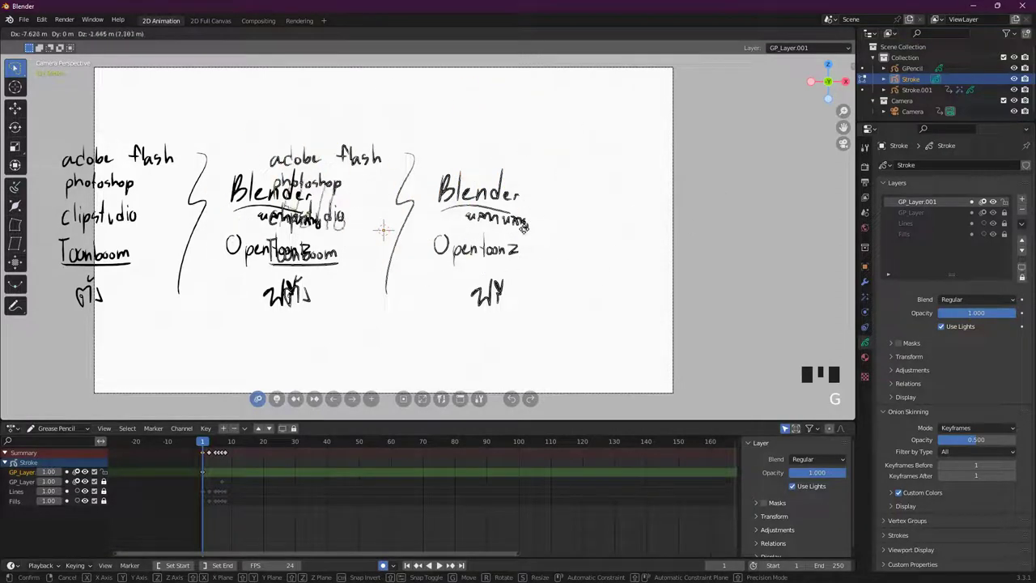
- Undo the move of the handwritten strokes
{"action": "key", "text": "ctrl+z"}
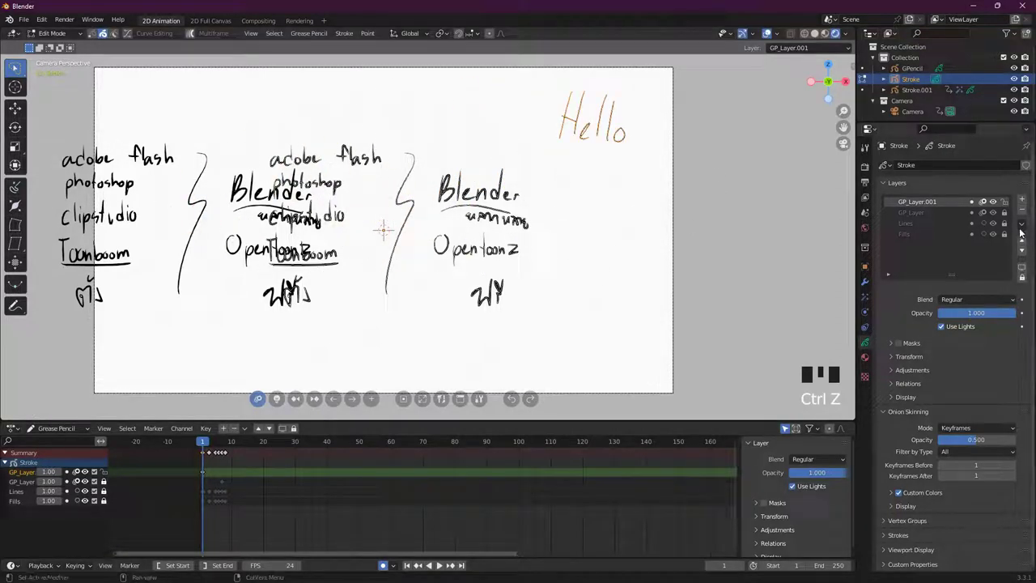
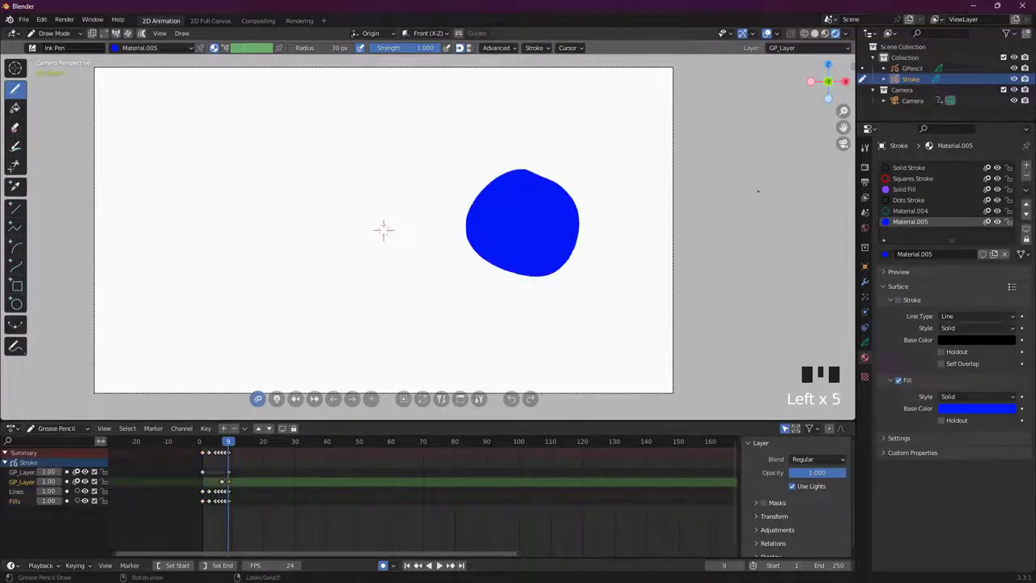
- Leave drawing, choose the purple Solid Fill material and reselect the stroke object's layer list
{"action": "key", "text": "Tab"}
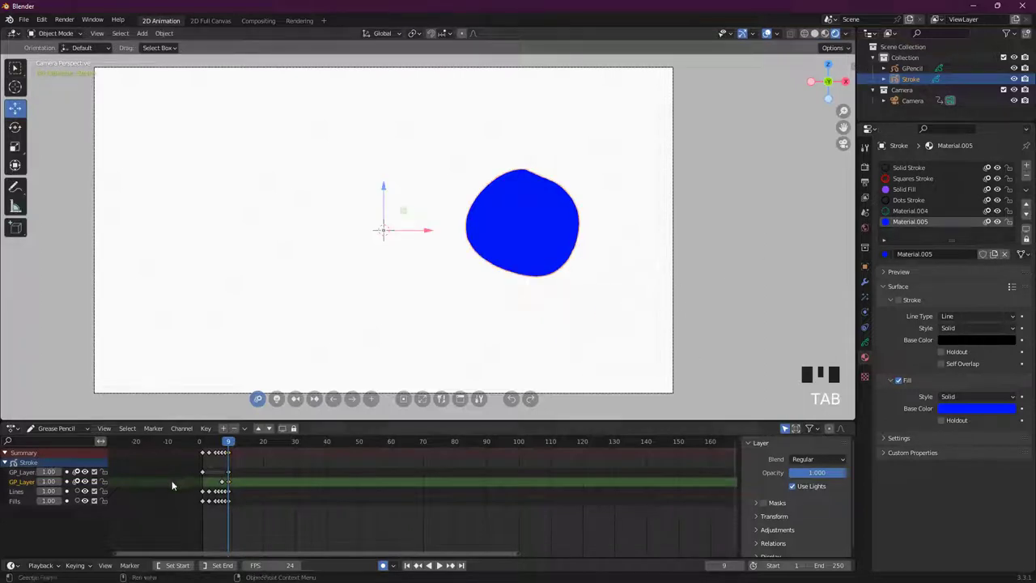
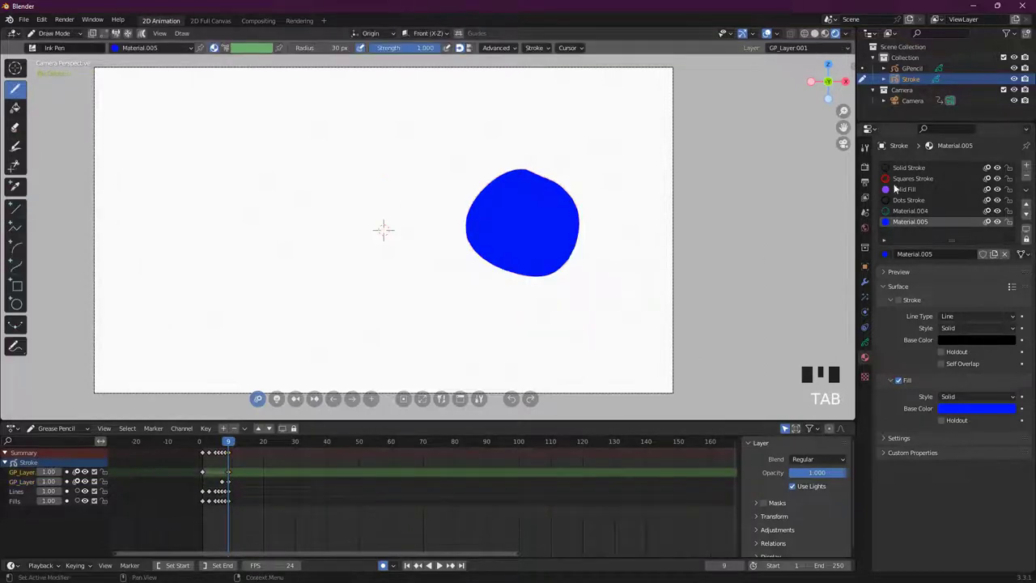
{"action": "left_click", "coordinate": [918, 188]}
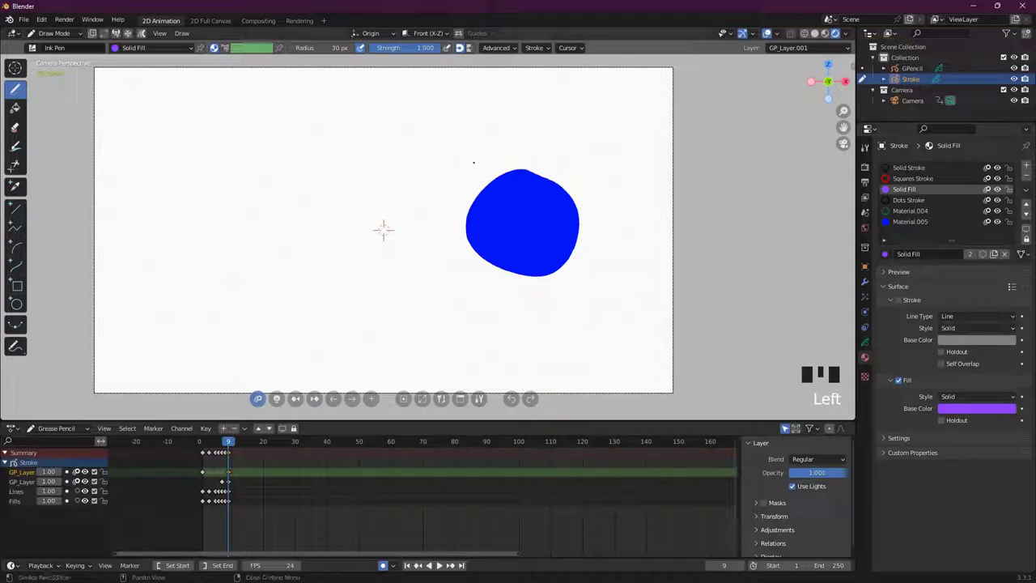
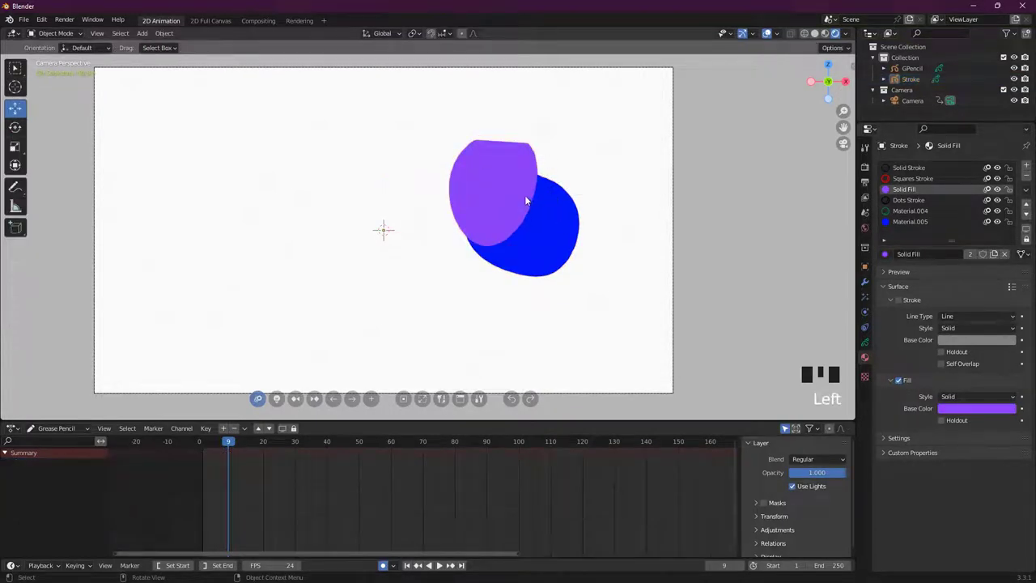
{"action": "left_click", "coordinate": [530, 197]}
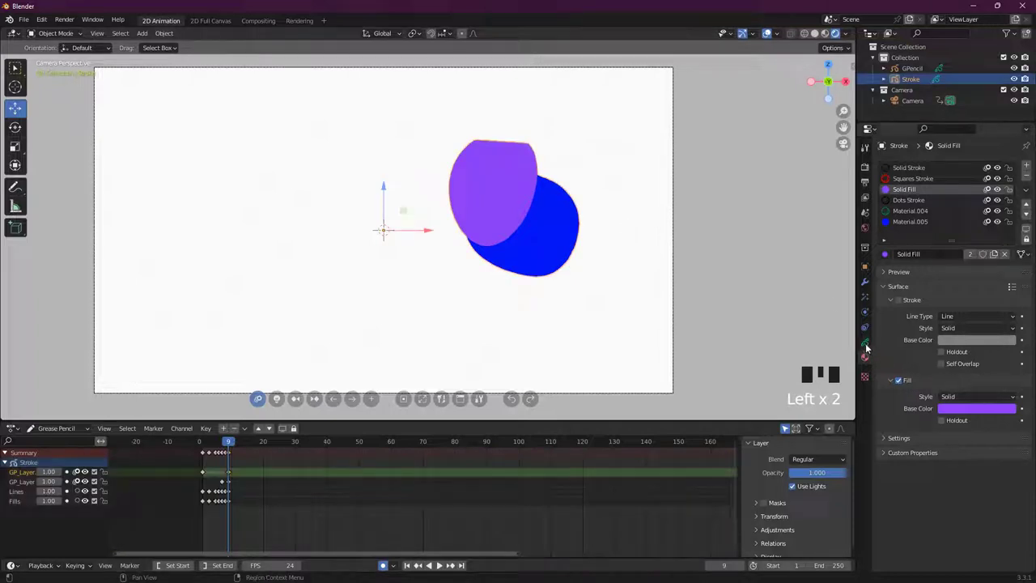
{"action": "left_click", "coordinate": [868, 342]}
- Make GP_Layer the active layer and select the purple shape for moving
{"action": "left_click", "coordinate": [907, 344]}
{"action": "left_click", "coordinate": [907, 343]}
{"action": "left_click", "coordinate": [29, 482]}
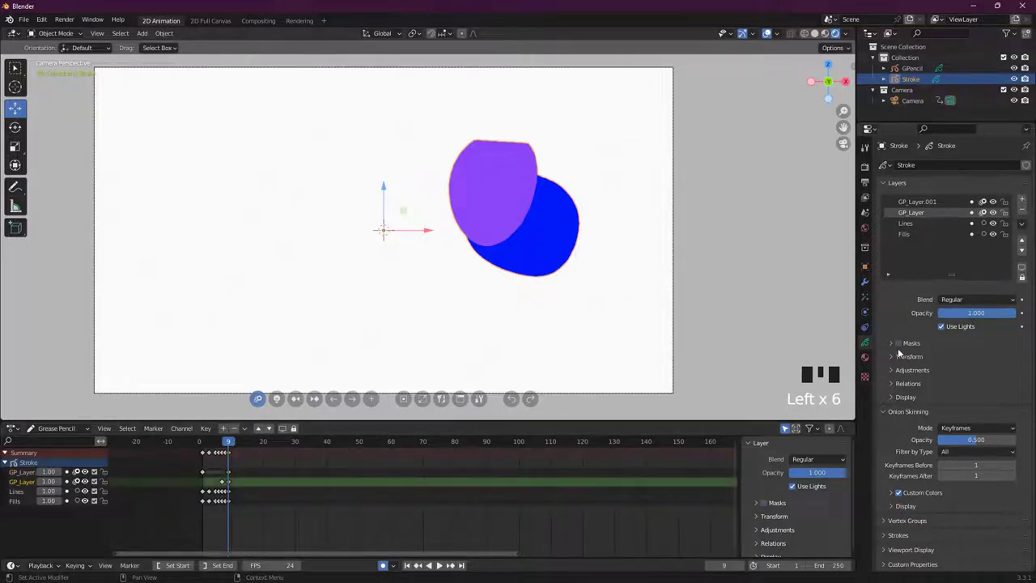
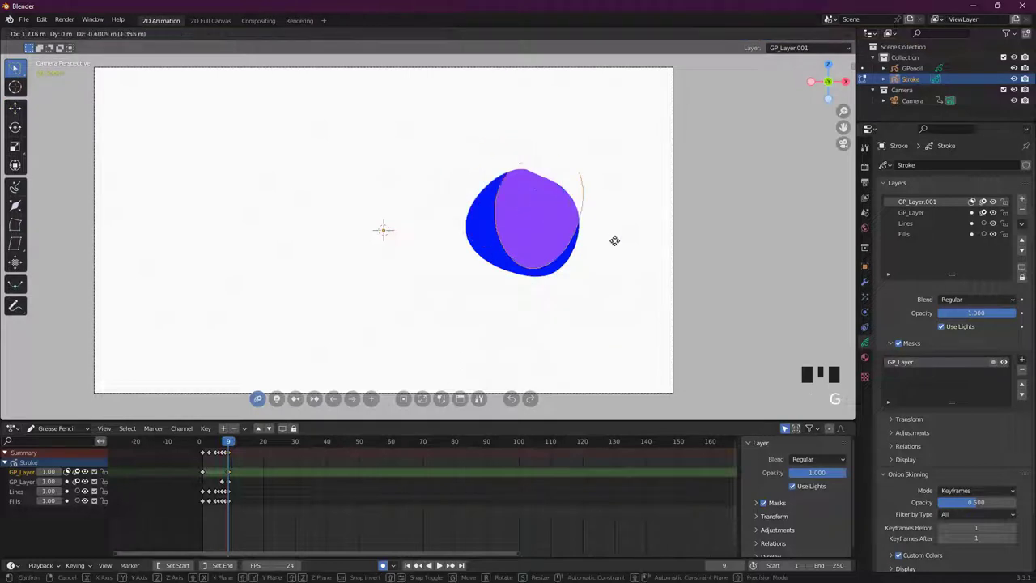
- Nudge the purple shape onto the upper part of the blue blob with G
{"action": "key", "text": "g"}
{"action": "key", "text": "g"}
{"action": "key", "text": "g"}
{"action": "key", "text": "g"}
{"action": "key", "text": "Tab"}
{"action": "scroll", "scroll_direction": "down", "scroll_amount": 3}
{"action": "scroll", "scroll_direction": "up", "scroll_amount": 3}
- Finish positioning the purple strokes and bring up the File menu's commands
{"action": "key", "text": "Tab"}
{"action": "key", "text": "g"}
{"action": "key", "text": "g"}
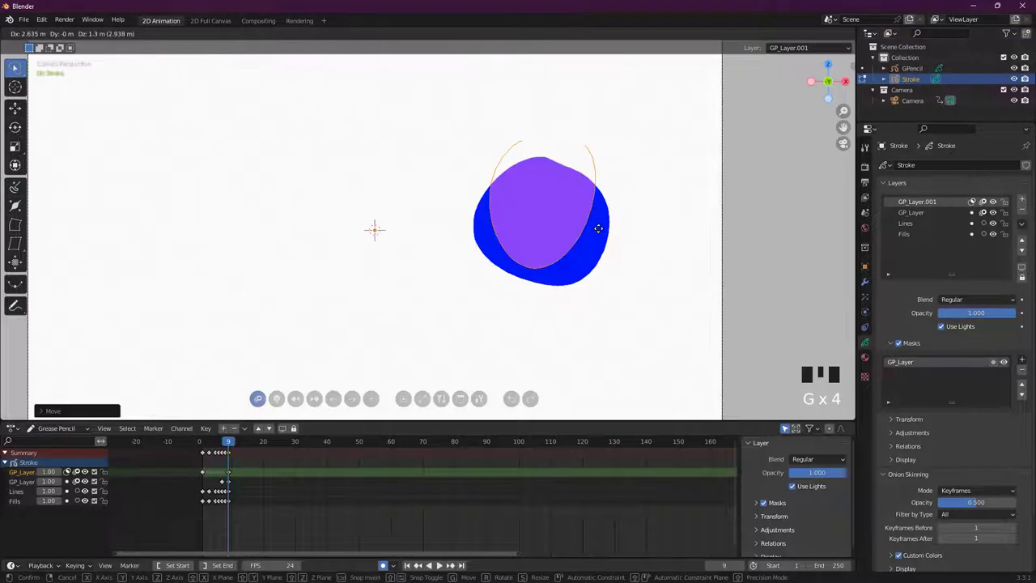
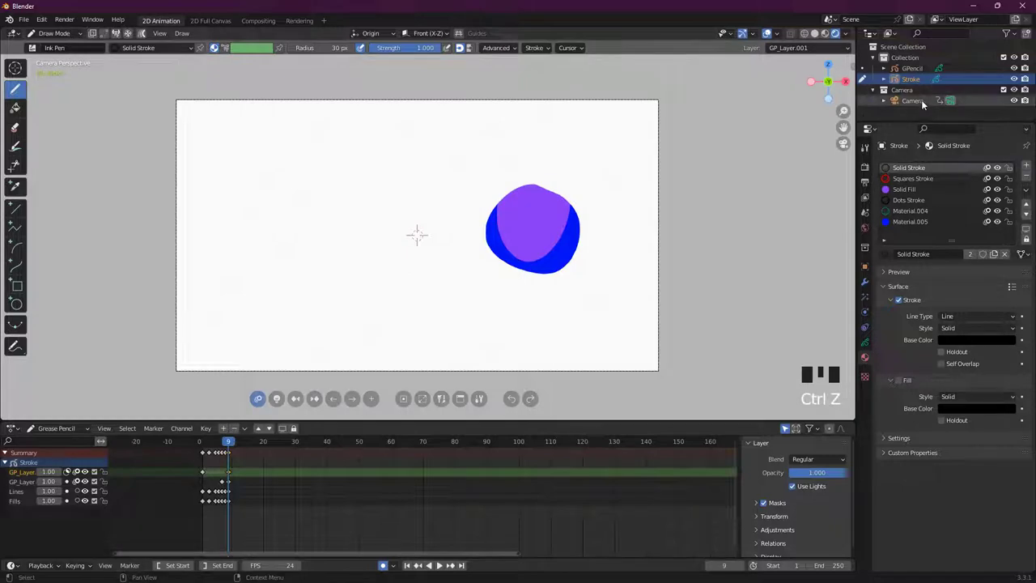
{"action": "left_click", "coordinate": [31, 19]}
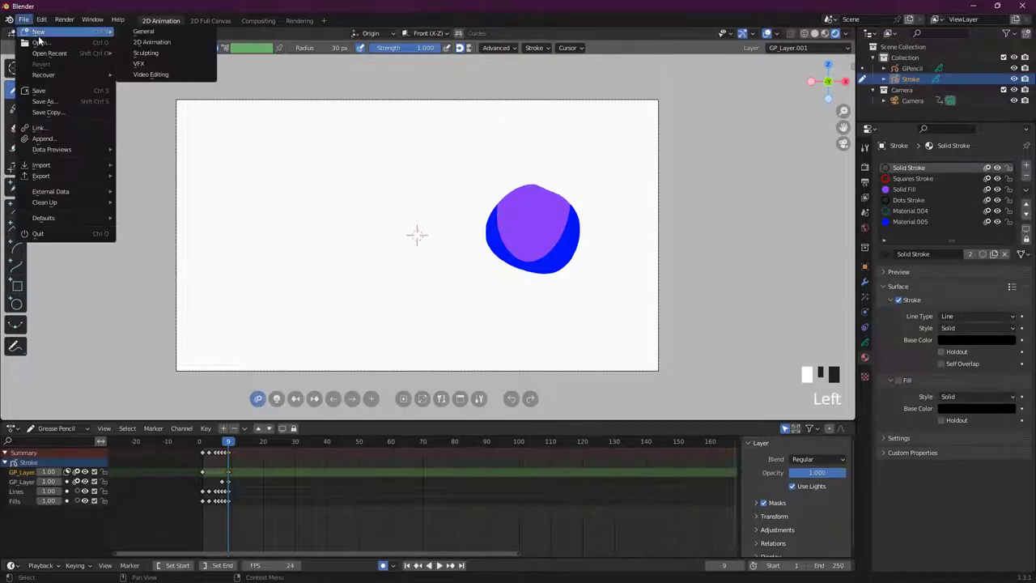